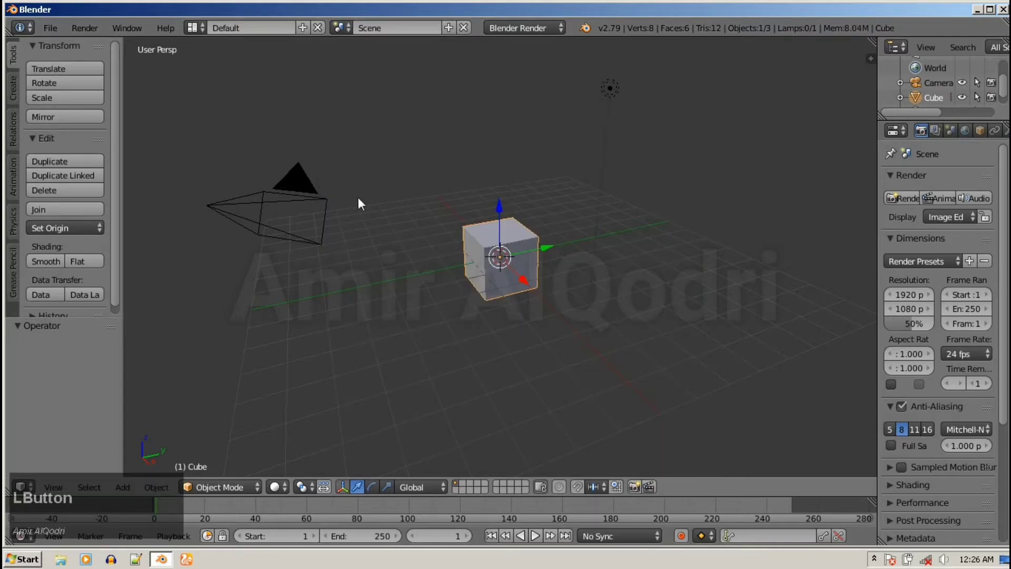
Step: Delete the default cube, leaving only the camera and lamp in the scene
{"action": "key", "text": "Delete"}
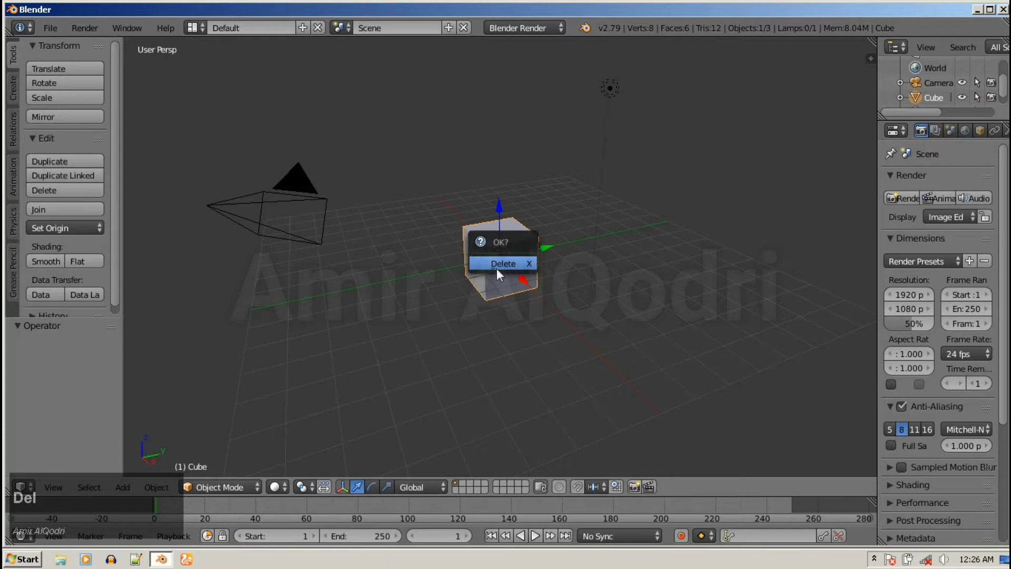
{"action": "left_click", "coordinate": [501, 270]}
{"action": "middle_click", "coordinate": [462, 296]}
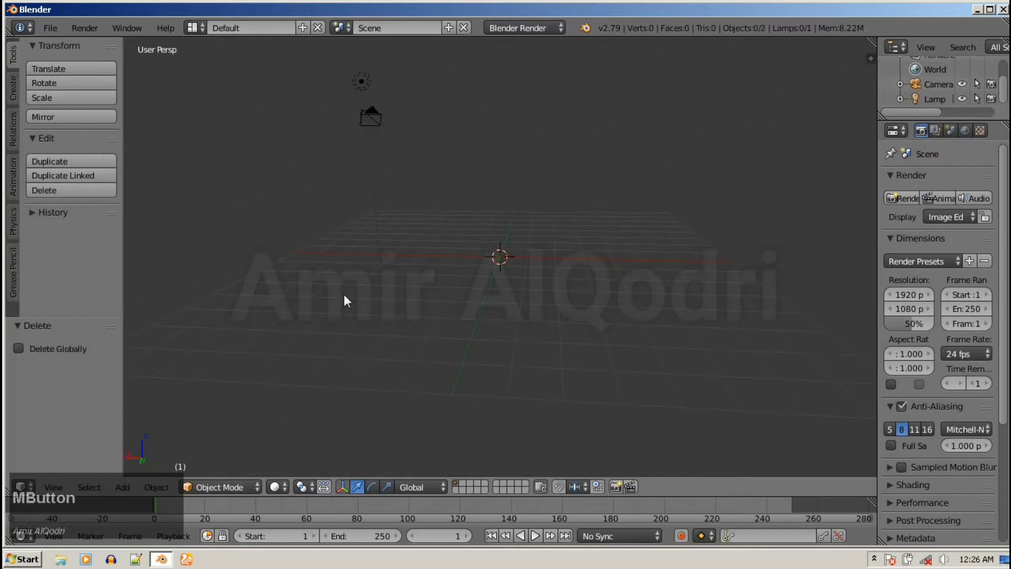
{"action": "left_click", "coordinate": [131, 497]}
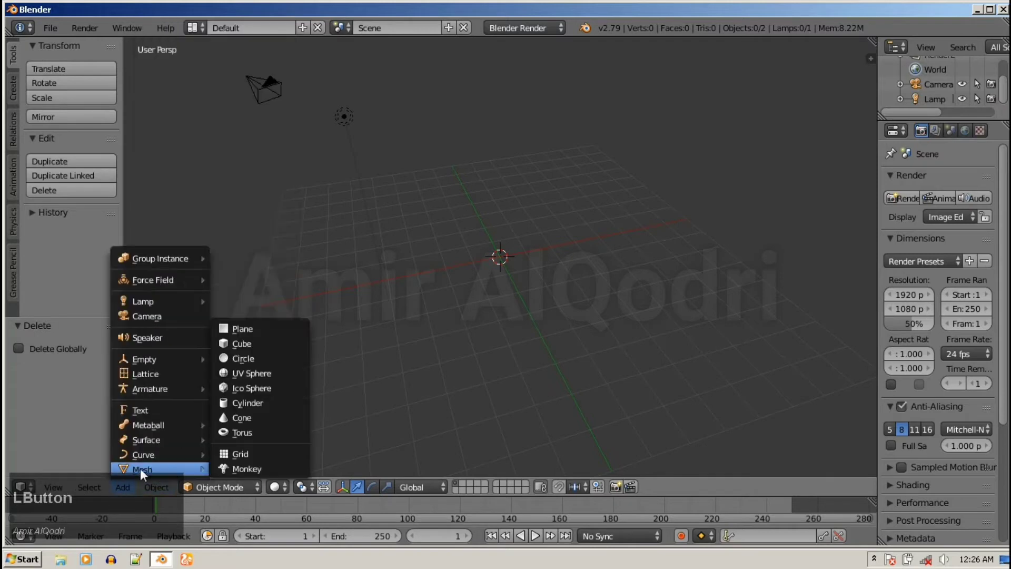
Step: Add a plane mesh at the scene origin
{"action": "left_click", "coordinate": [261, 332]}
{"action": "scroll", "scroll_direction": "up", "scroll_amount": 3}
{"action": "scroll", "scroll_direction": "down", "scroll_amount": 3}
{"action": "middle_click", "coordinate": [468, 237]}
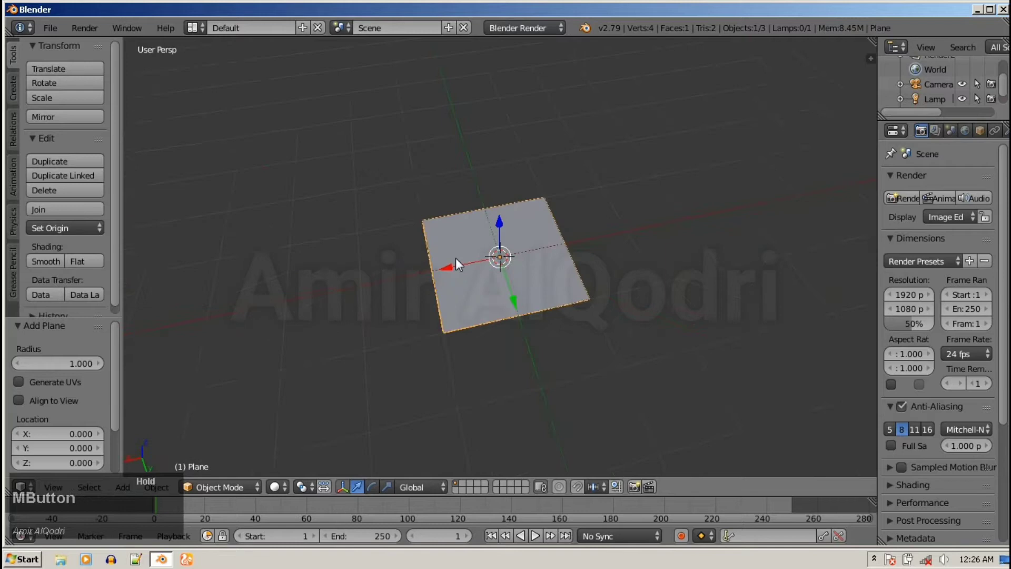
{"action": "scroll", "scroll_direction": "down", "scroll_amount": 3}
Step: Scale the plane up about 3.9 times into a large floor
{"action": "key", "text": "s"}
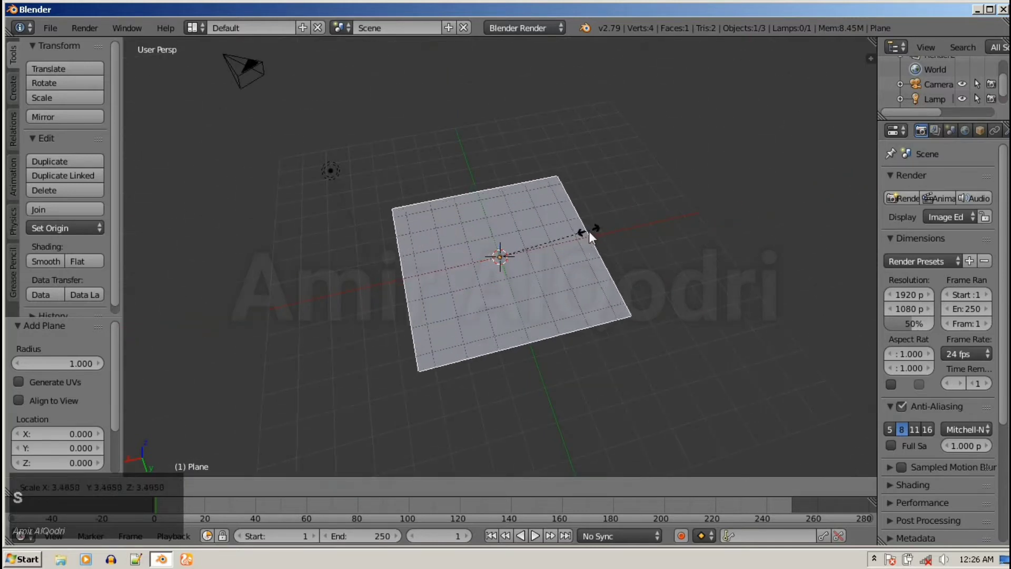
{"action": "left_click", "coordinate": [607, 241]}
{"action": "middle_click", "coordinate": [586, 246]}
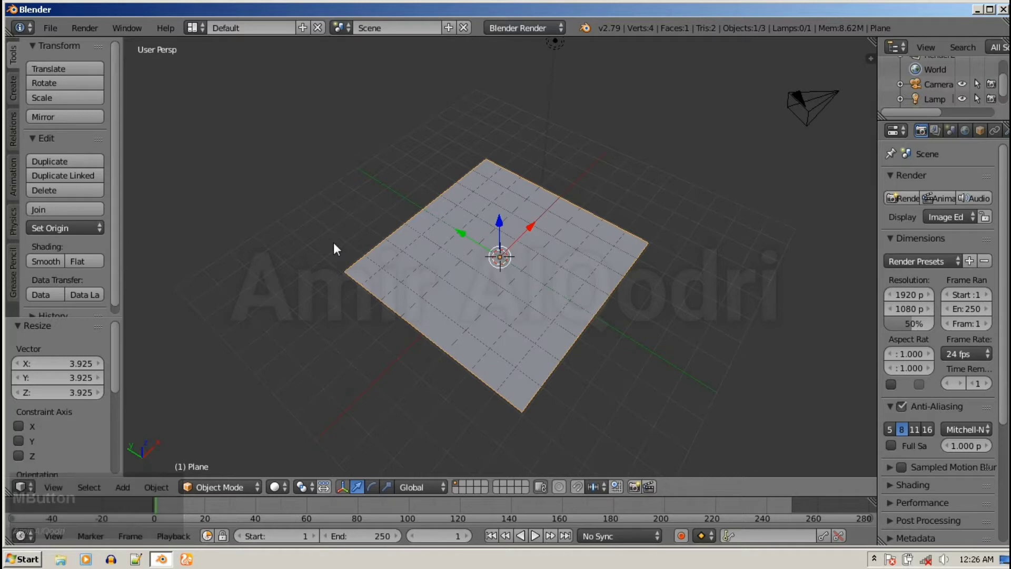
{"action": "scroll", "scroll_direction": "down", "scroll_amount": 3}
{"action": "middle_click", "coordinate": [382, 316]}
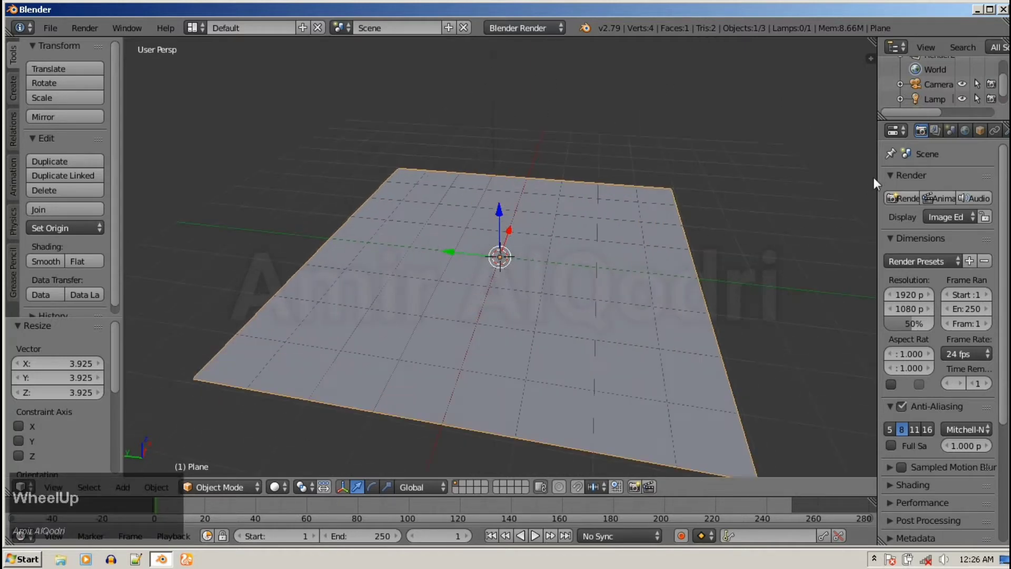
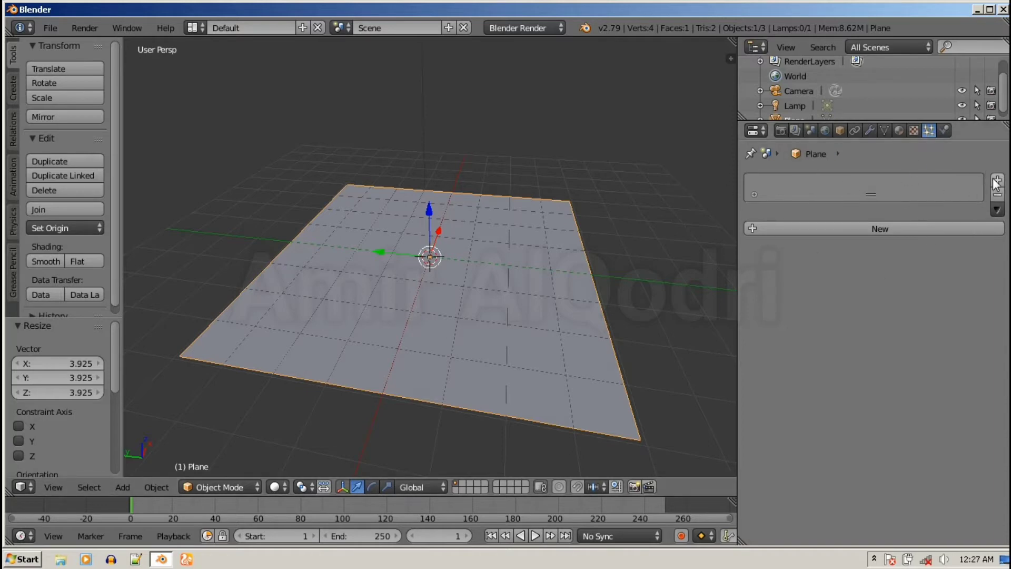
Step: Add a particle system to the plane and set its type to Hair
{"action": "left_click", "coordinate": [1002, 185]}
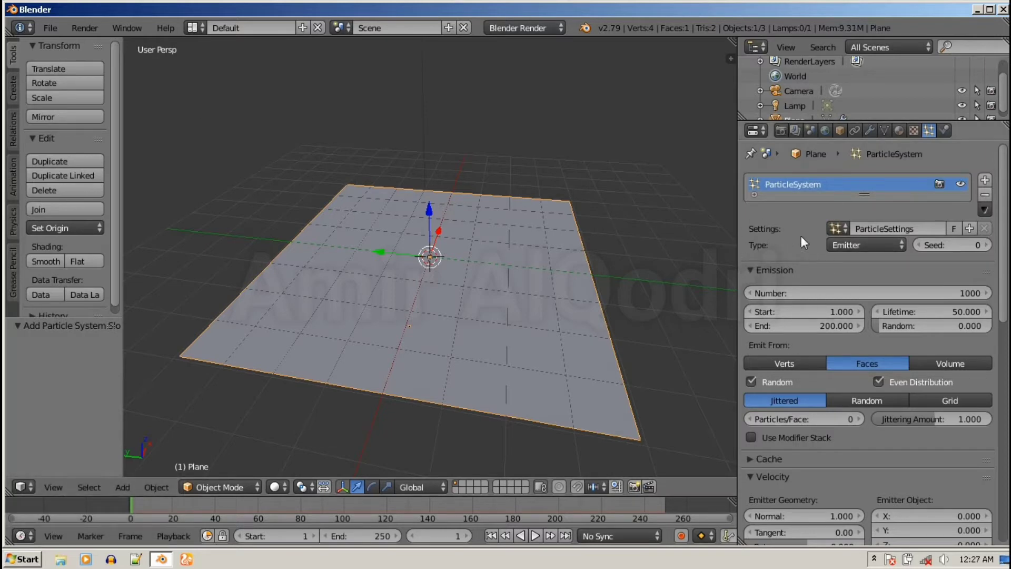
{"action": "left_click", "coordinate": [857, 251]}
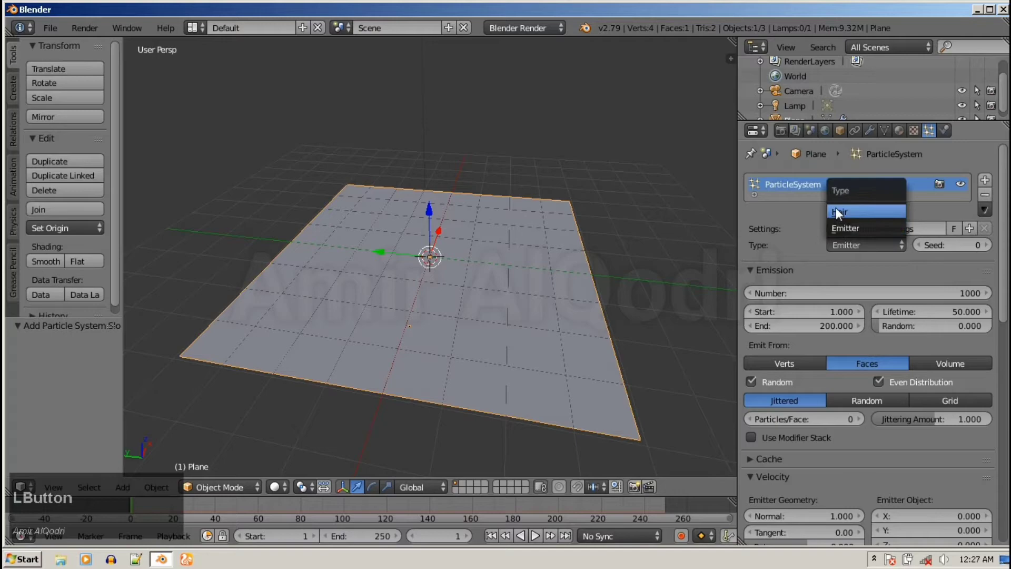
{"action": "scroll", "scroll_direction": "down", "scroll_amount": 3}
{"action": "middle_click", "coordinate": [522, 234]}
{"action": "scroll", "scroll_direction": "up", "scroll_amount": 3}
{"action": "middle_click", "coordinate": [446, 201]}
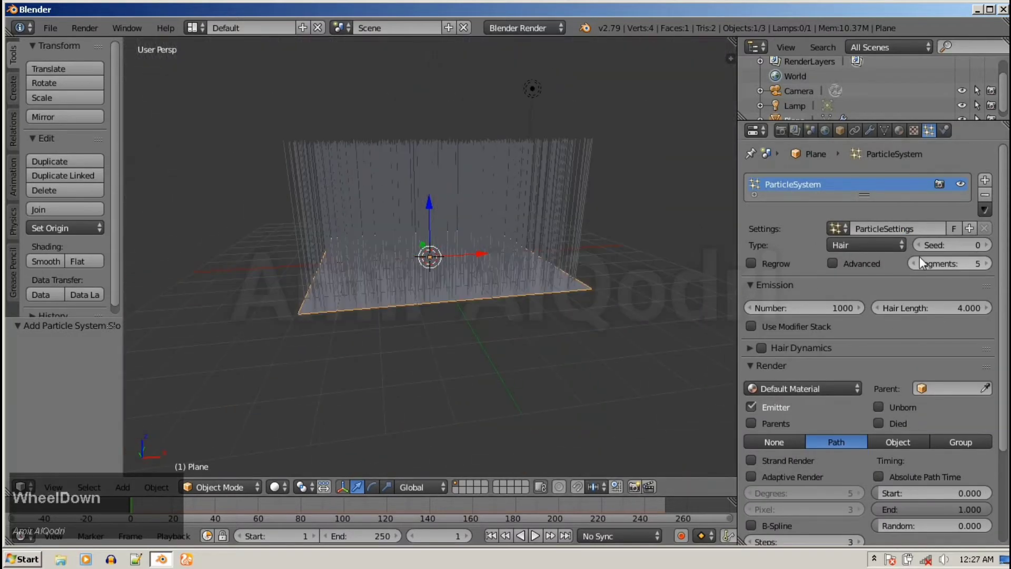
{"action": "scroll", "scroll_direction": "down", "scroll_amount": 3}
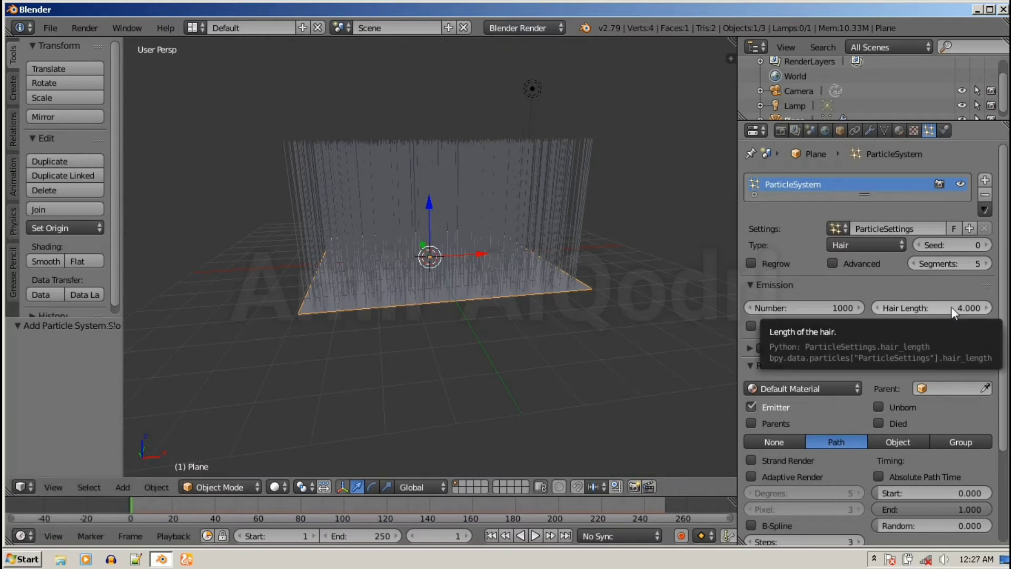
Step: Shorten the hair length to about 0.99 for short grass-like strands
{"action": "left_click", "coordinate": [969, 311]}
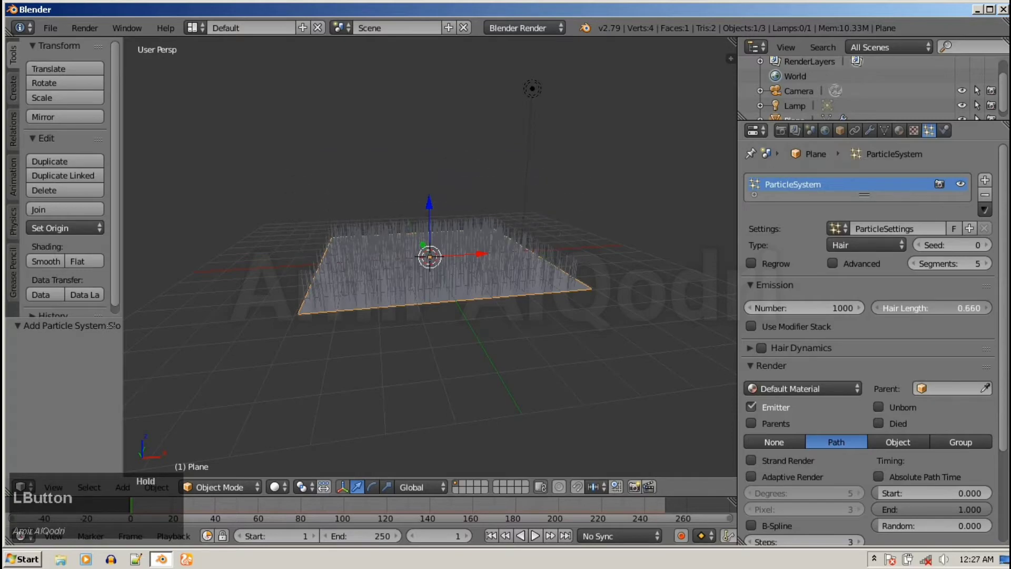
{"action": "scroll", "scroll_direction": "up", "scroll_amount": 3}
{"action": "middle_click", "coordinate": [617, 204]}
{"action": "scroll", "scroll_direction": "down", "scroll_amount": 3}
{"action": "scroll", "scroll_direction": "up", "scroll_amount": 3}
{"action": "scroll", "scroll_direction": "down", "scroll_amount": 3}
{"action": "middle_click", "coordinate": [465, 247]}
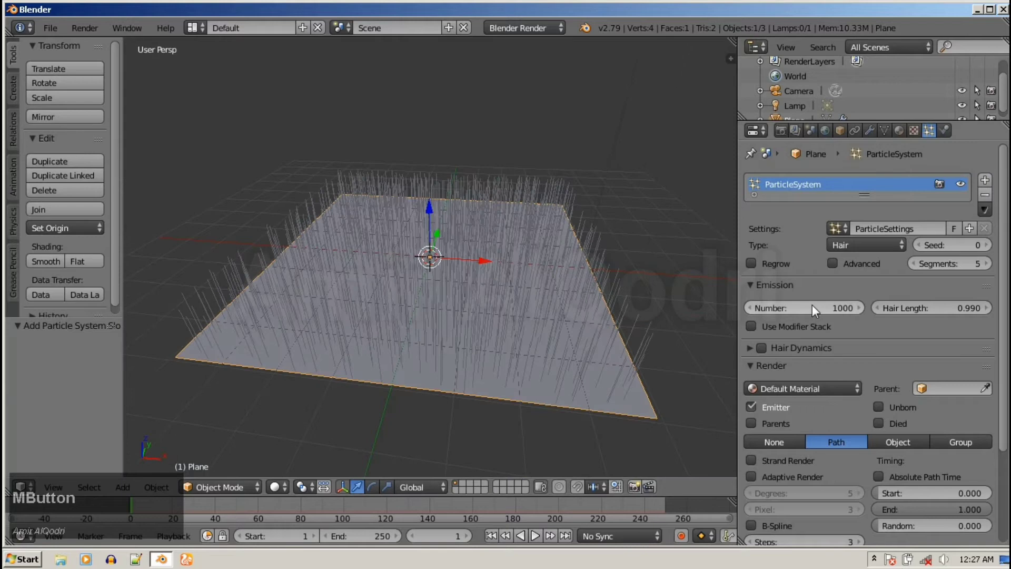
{"action": "left_click", "coordinate": [800, 318]}
Step: Begin editing the hair particle Number field, still reading 1000
{"action": "right_click", "coordinate": [762, 307]}
{"action": "left_click", "coordinate": [800, 315]}
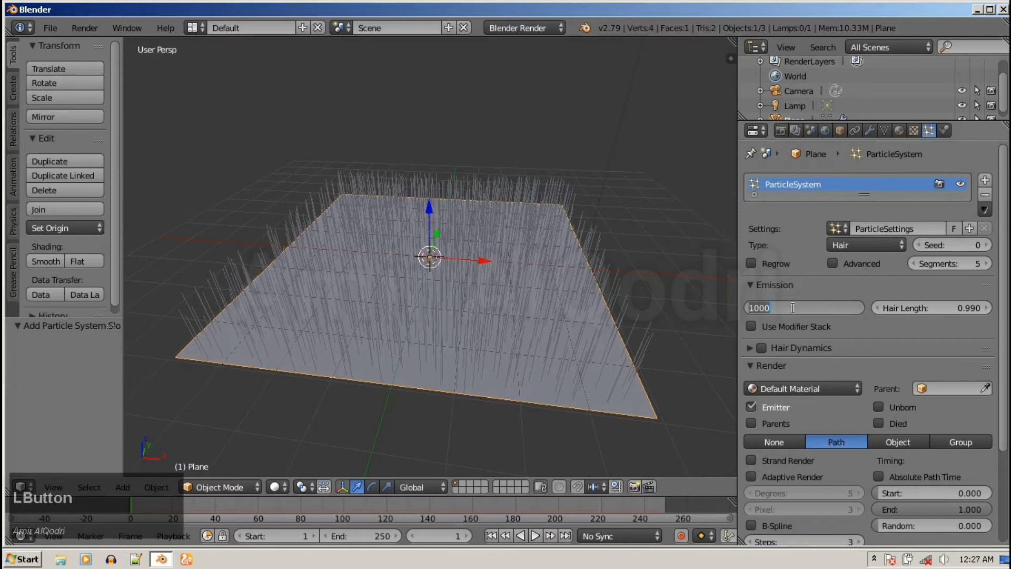
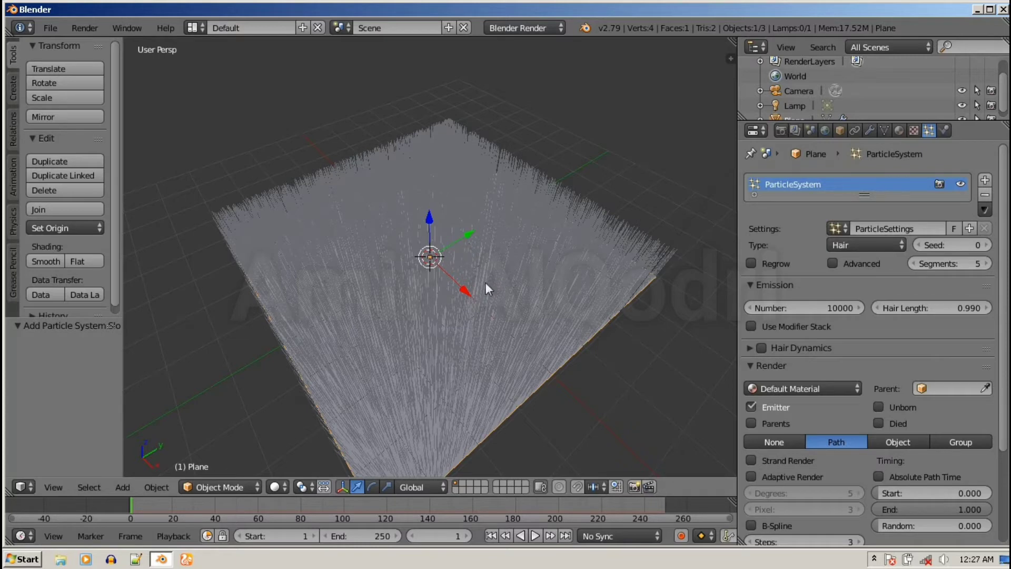
Step: Give the plane a new green material and add a fresh hair particle system
{"action": "left_click", "coordinate": [992, 203]}
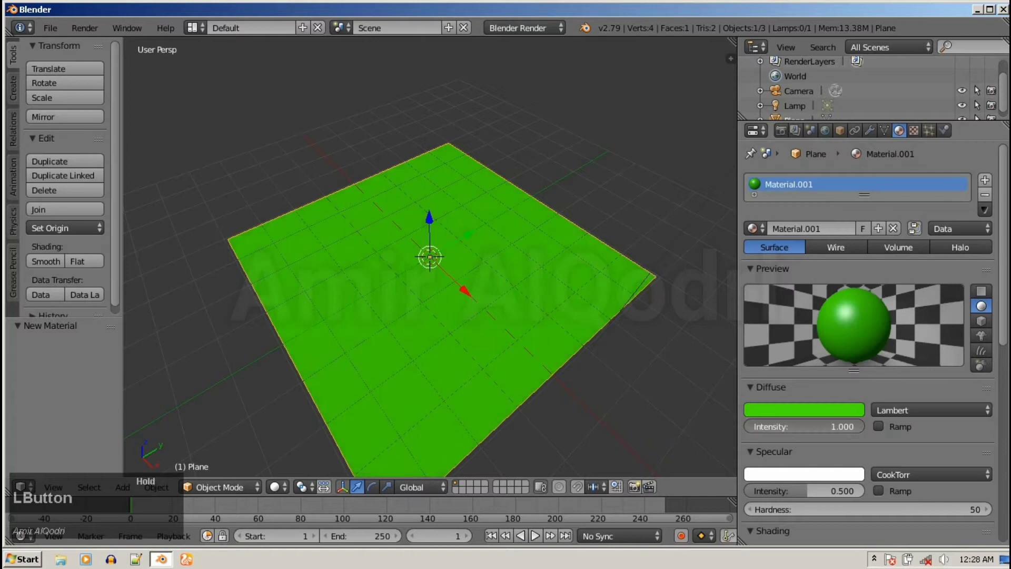
{"action": "scroll", "scroll_direction": "down", "scroll_amount": 3}
{"action": "scroll", "scroll_direction": "up", "scroll_amount": 3}
{"action": "scroll", "scroll_direction": "down", "scroll_amount": 3}
{"action": "left_click", "coordinate": [926, 135]}
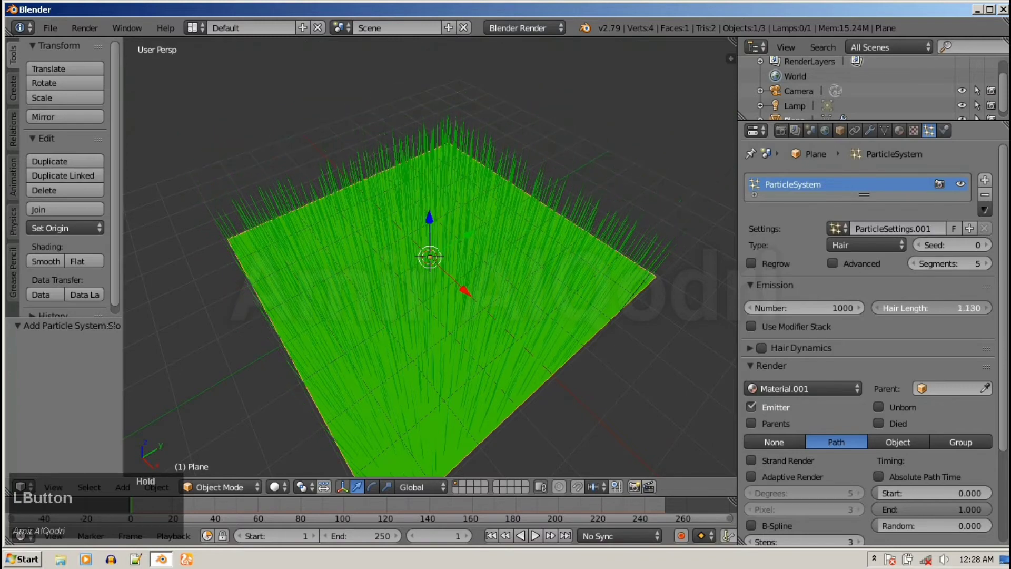
Step: Set the hair length to 1 and the strand count to 10000
{"action": "key", "text": "1"}
{"action": "key", "text": "Return"}
{"action": "middle_click", "coordinate": [576, 206]}
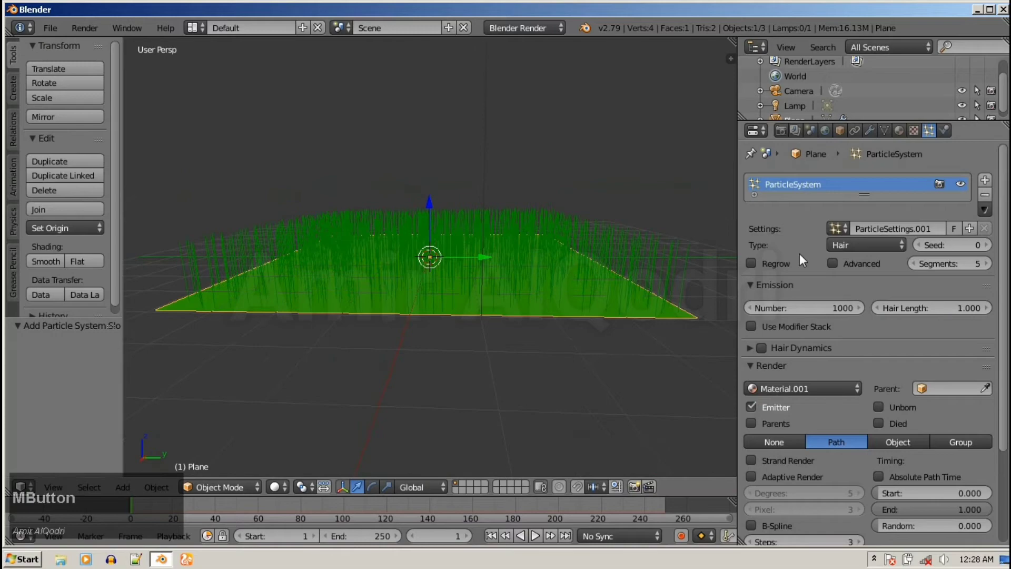
{"action": "left_click", "coordinate": [815, 309]}
{"action": "key", "text": "0"}
{"action": "key", "text": "Return"}
{"action": "middle_click", "coordinate": [550, 202]}
Step: Set the green material's Specular Intensity to 0 to remove its shine
{"action": "scroll", "scroll_direction": "up", "scroll_amount": 3}
{"action": "scroll", "scroll_direction": "down", "scroll_amount": 3}
{"action": "left_click", "coordinate": [781, 393]}
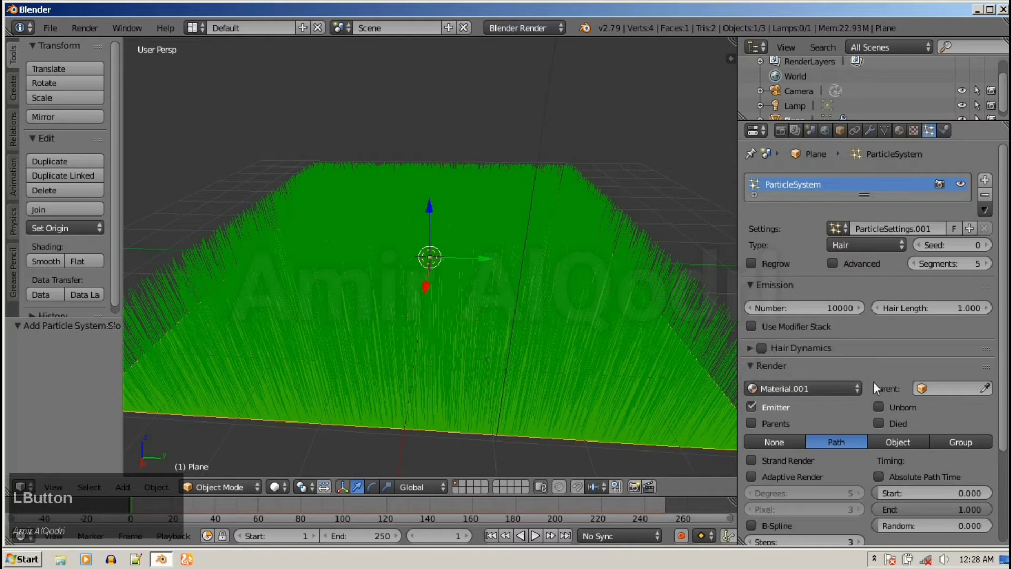
{"action": "scroll", "scroll_direction": "up", "scroll_amount": 3}
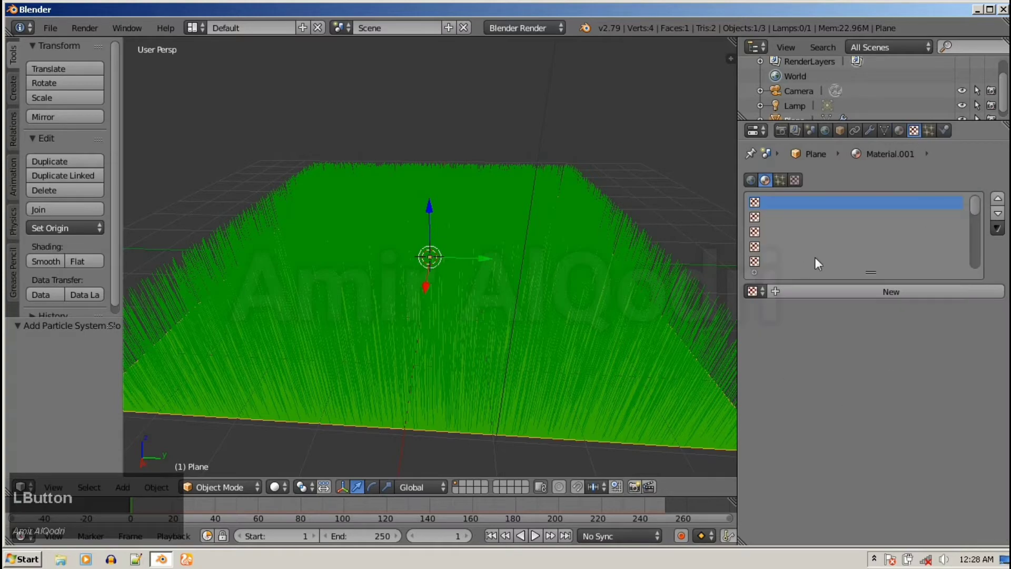
Step: Scroll the Properties editor back to the grass hair particle settings
{"action": "scroll", "scroll_direction": "down", "scroll_amount": 3}
{"action": "scroll", "scroll_direction": "up", "scroll_amount": 3}
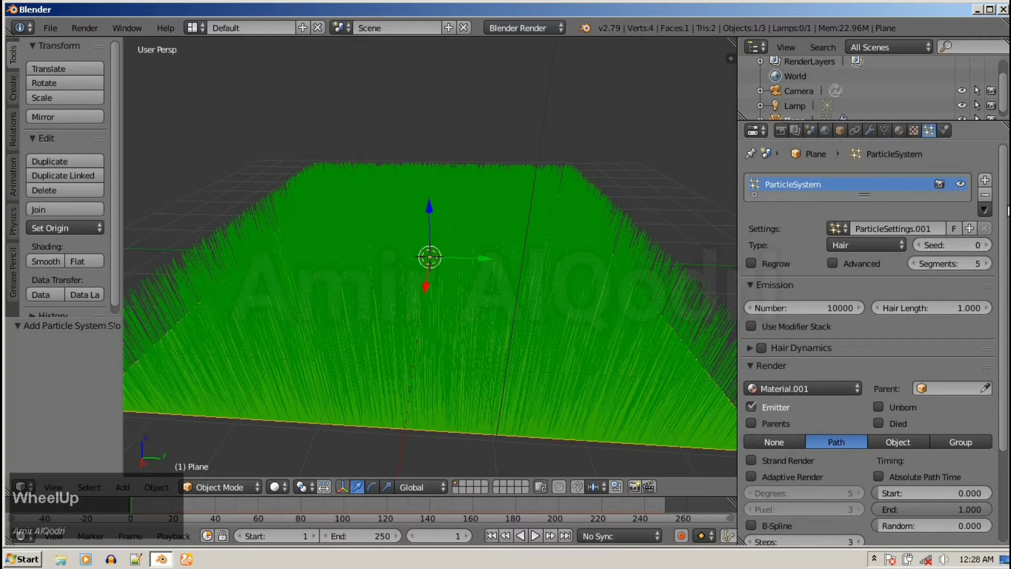
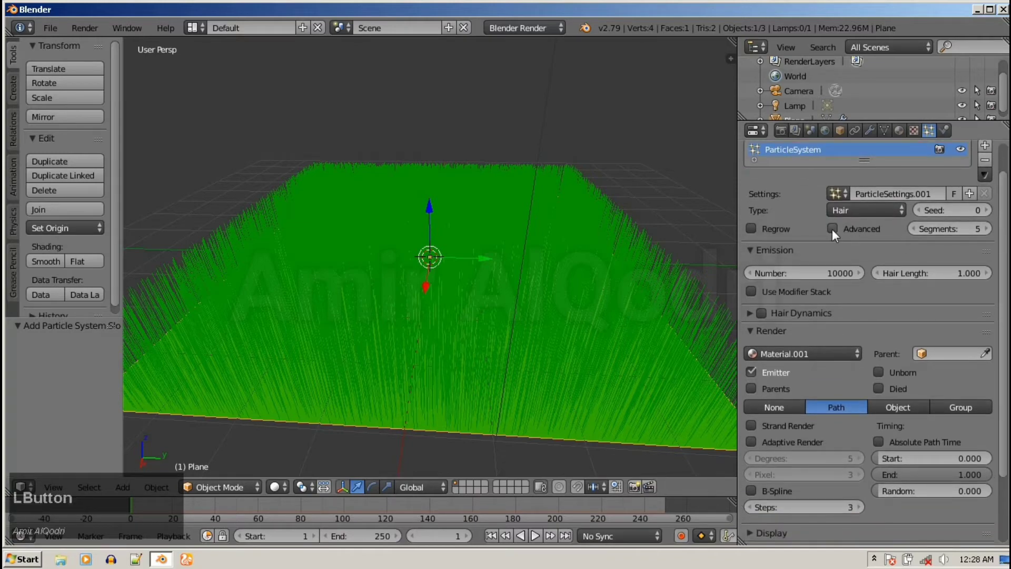
Step: Set the particle Forces Brownian value to 1 so the grass becomes tangled
{"action": "scroll", "scroll_direction": "down", "scroll_amount": 3}
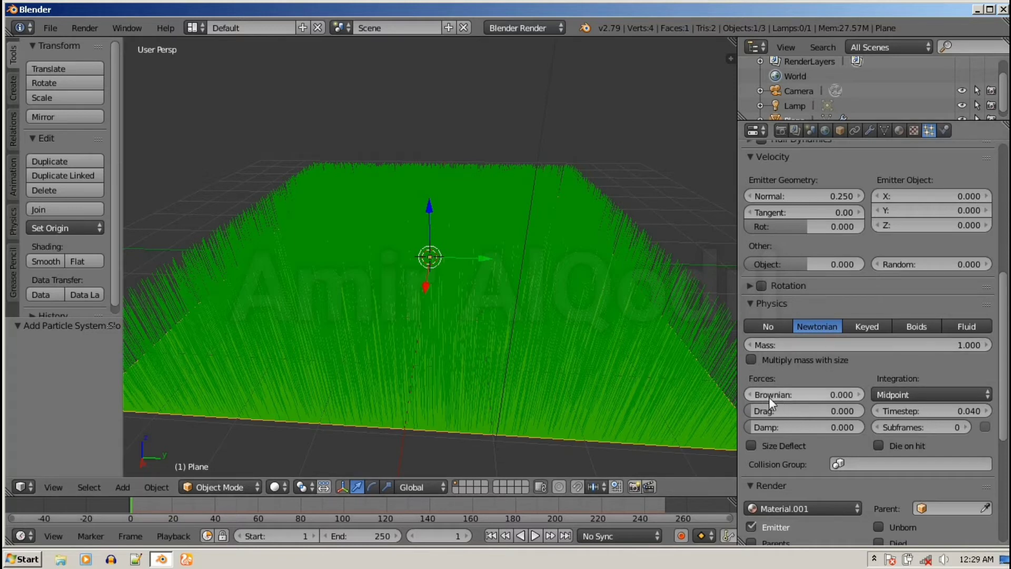
{"action": "left_click", "coordinate": [796, 402]}
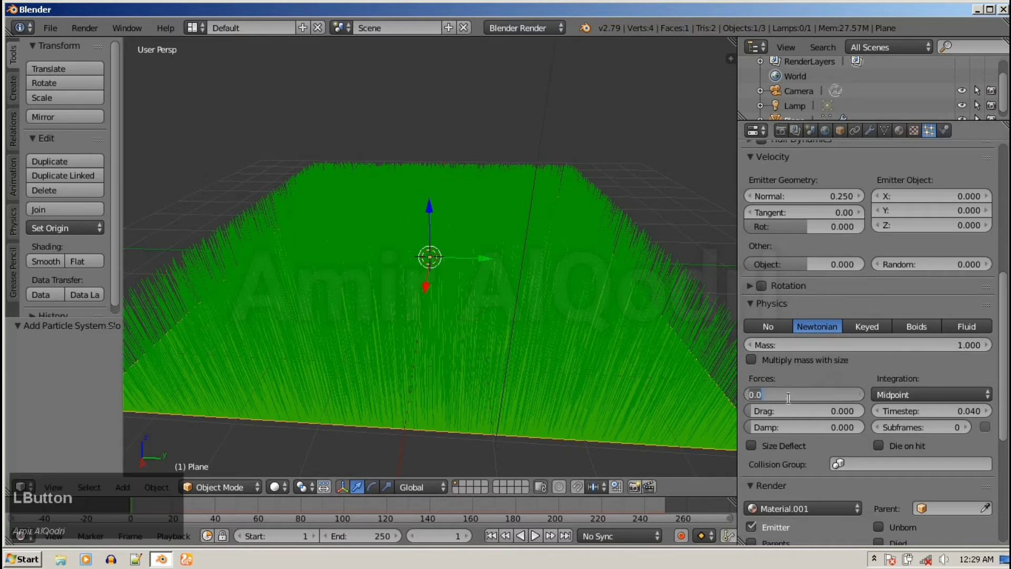
{"action": "key", "text": "1"}
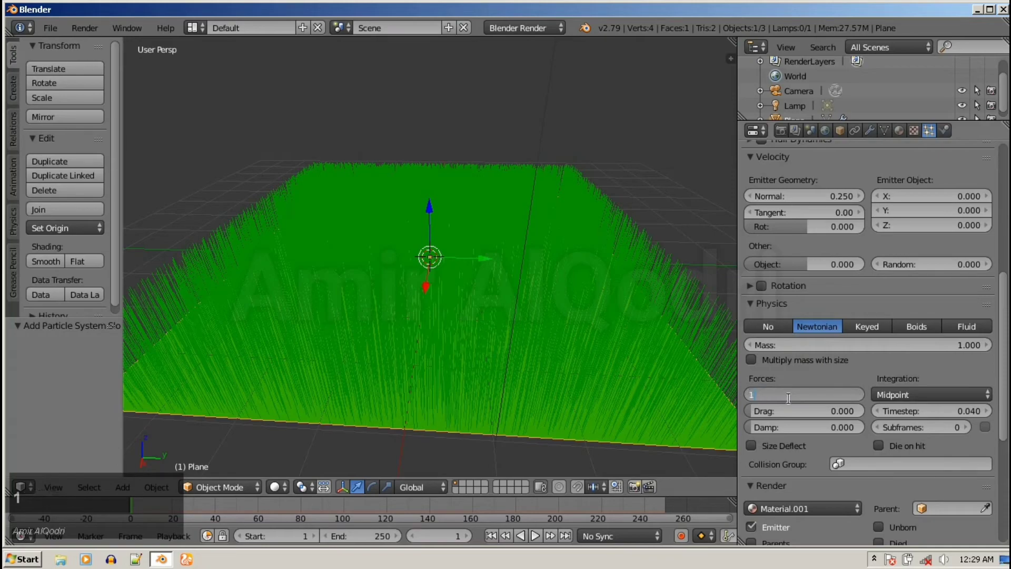
{"action": "key", "text": "Return"}
{"action": "scroll", "scroll_direction": "down", "scroll_amount": 3}
{"action": "middle_click", "coordinate": [603, 325]}
{"action": "scroll", "scroll_direction": "up", "scroll_amount": 3}
{"action": "scroll", "scroll_direction": "down", "scroll_amount": 3}
{"action": "scroll", "scroll_direction": "up", "scroll_amount": 3}
{"action": "middle_click", "coordinate": [499, 277]}
{"action": "scroll", "scroll_direction": "down", "scroll_amount": 3}
{"action": "middle_click", "coordinate": [476, 299]}
{"action": "scroll", "scroll_direction": "up", "scroll_amount": 3}
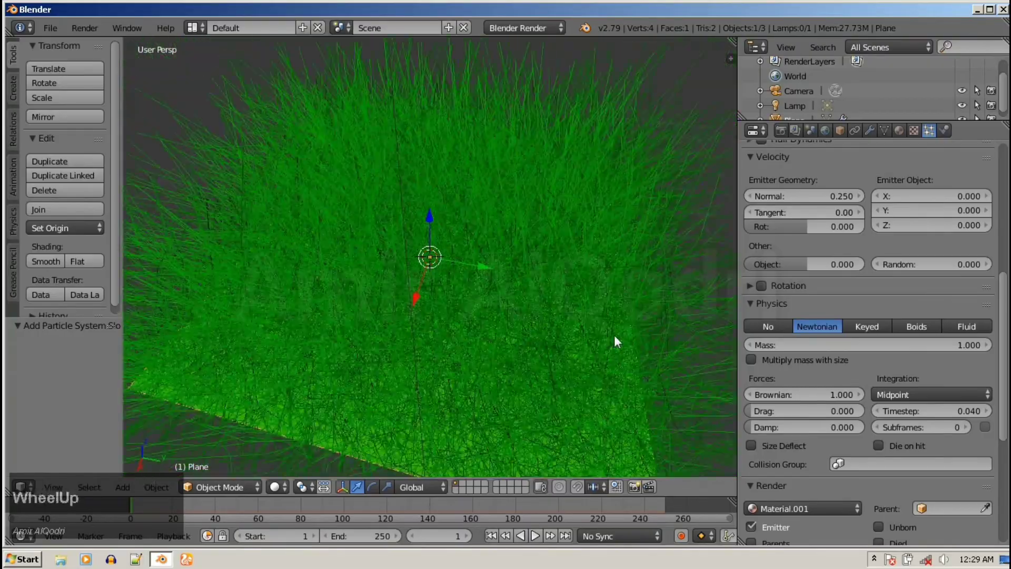
Step: Lower the Brownian force to 0.3 for calmer grass blades
{"action": "middle_click", "coordinate": [556, 287]}
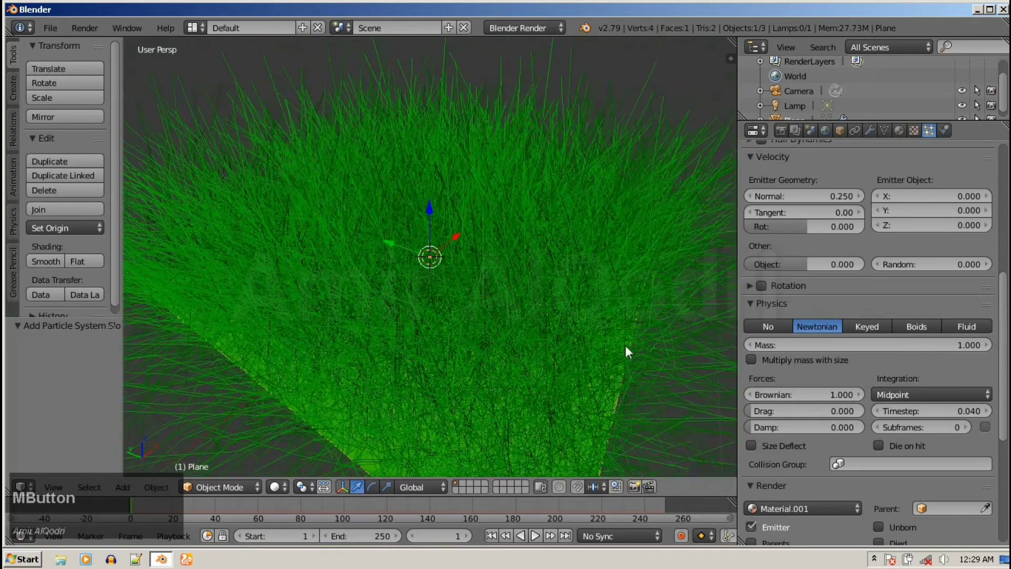
{"action": "left_click", "coordinate": [778, 394]}
{"action": "key", "text": "0"}
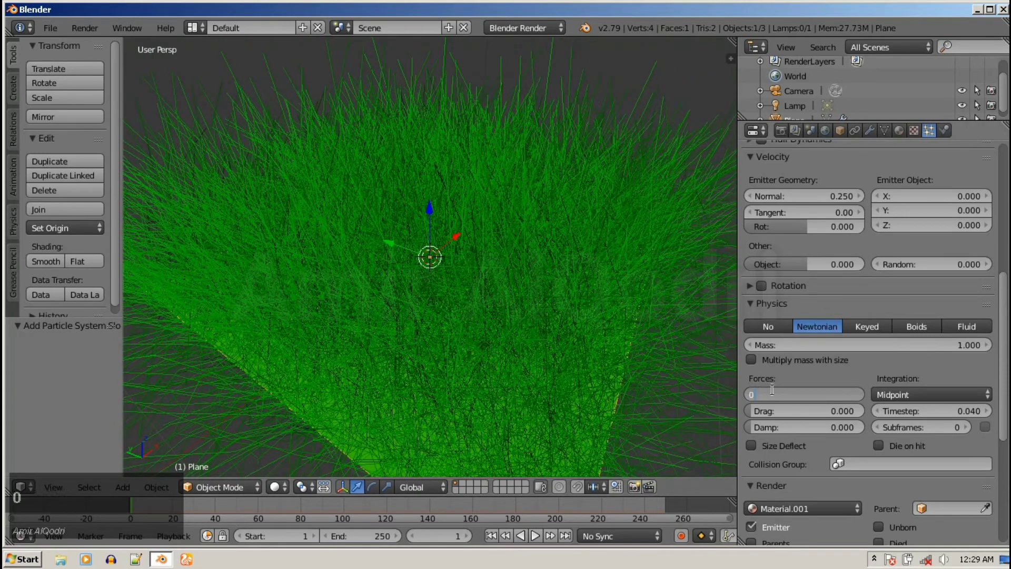
{"action": "key", "text": "Return"}
{"action": "scroll", "scroll_direction": "down", "scroll_amount": 3}
{"action": "middle_click", "coordinate": [477, 296]}
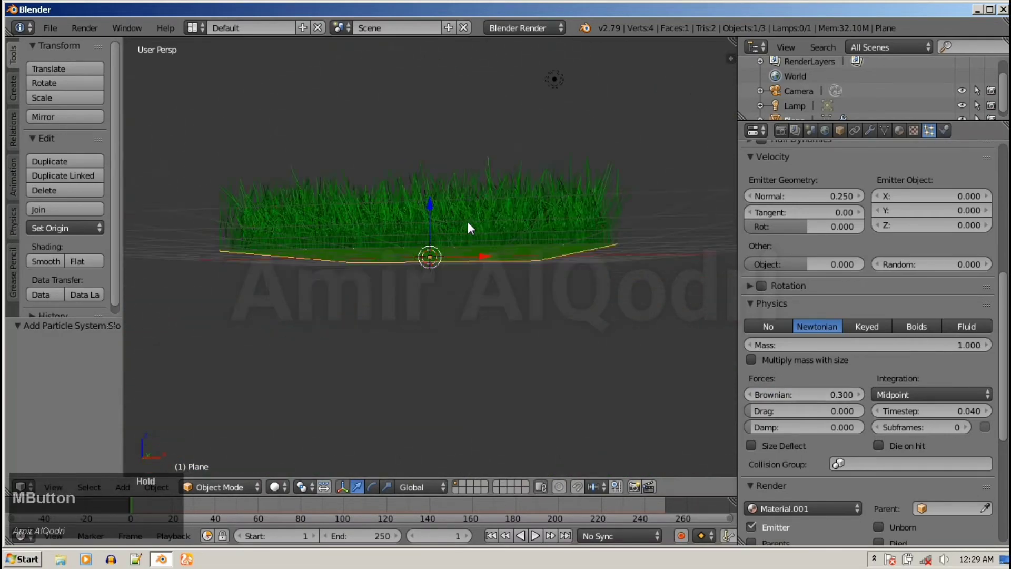
Step: Orbit around the grass to inspect it from the side and above
{"action": "scroll", "scroll_direction": "up", "scroll_amount": 3}
{"action": "middle_click", "coordinate": [388, 240]}
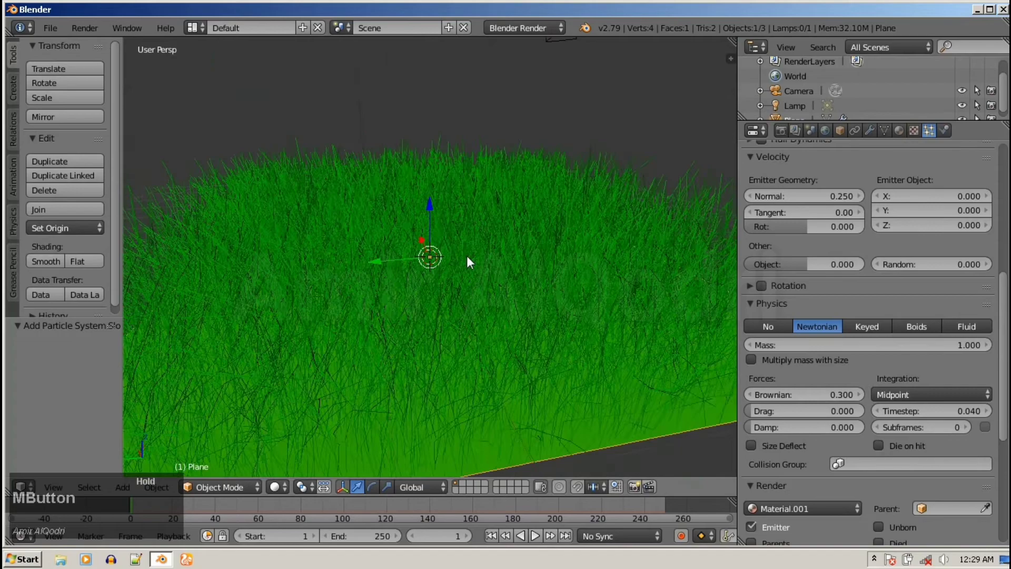
{"action": "scroll", "scroll_direction": "down", "scroll_amount": 3}
{"action": "middle_click", "coordinate": [553, 326]}
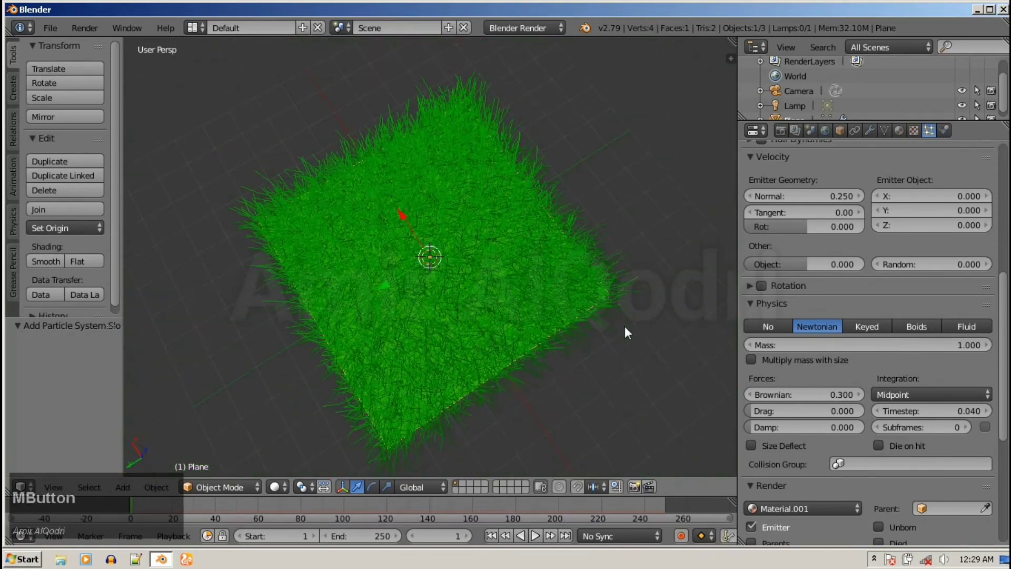
{"action": "scroll", "scroll_direction": "up", "scroll_amount": 3}
{"action": "scroll", "scroll_direction": "down", "scroll_amount": 3}
Step: Render the grass field with F12 in Blender Render, then return to the 3D viewport
{"action": "key", "text": "F12"}
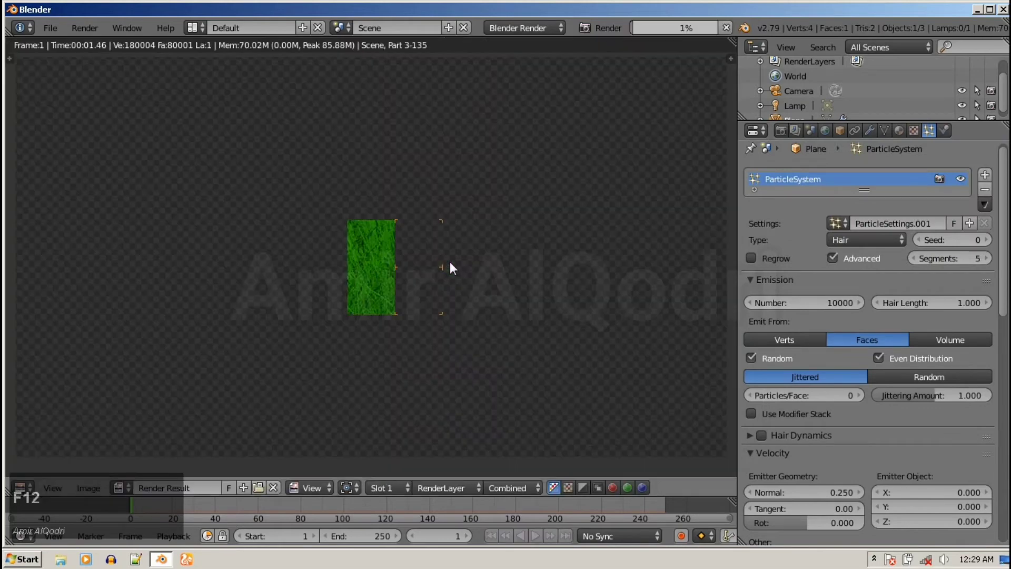
{"action": "scroll", "scroll_direction": "down", "scroll_amount": 3}
{"action": "scroll", "scroll_direction": "up", "scroll_amount": 3}
{"action": "scroll", "scroll_direction": "down", "scroll_amount": 3}
{"action": "scroll", "scroll_direction": "up", "scroll_amount": 3}
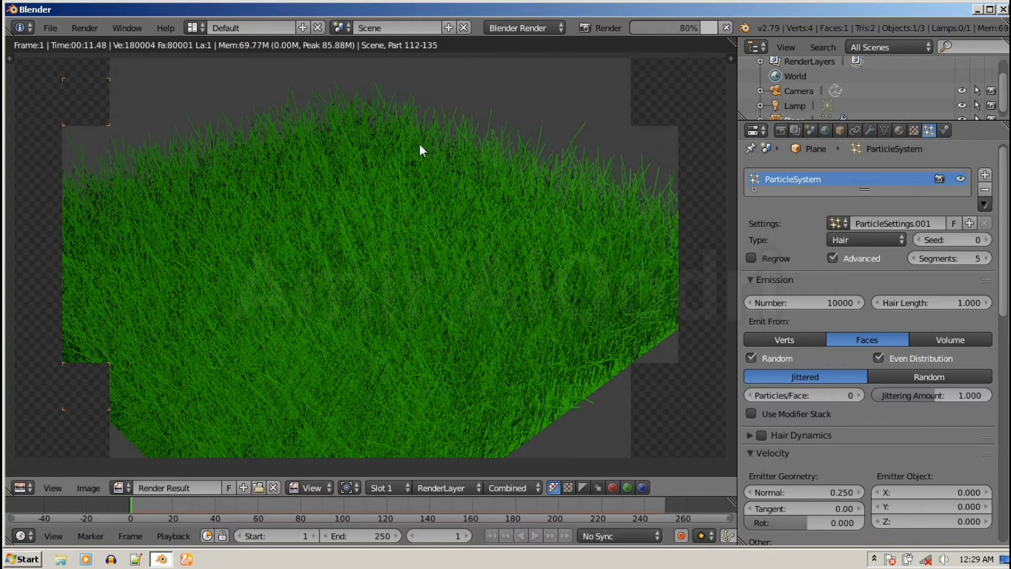
{"action": "scroll", "scroll_direction": "down", "scroll_amount": 3}
{"action": "scroll", "scroll_direction": "up", "scroll_amount": 3}
{"action": "middle_click", "coordinate": [321, 238]}
Step: Leave the render and turn off the Advanced particle options for the grass system
{"action": "key", "text": "Escape"}
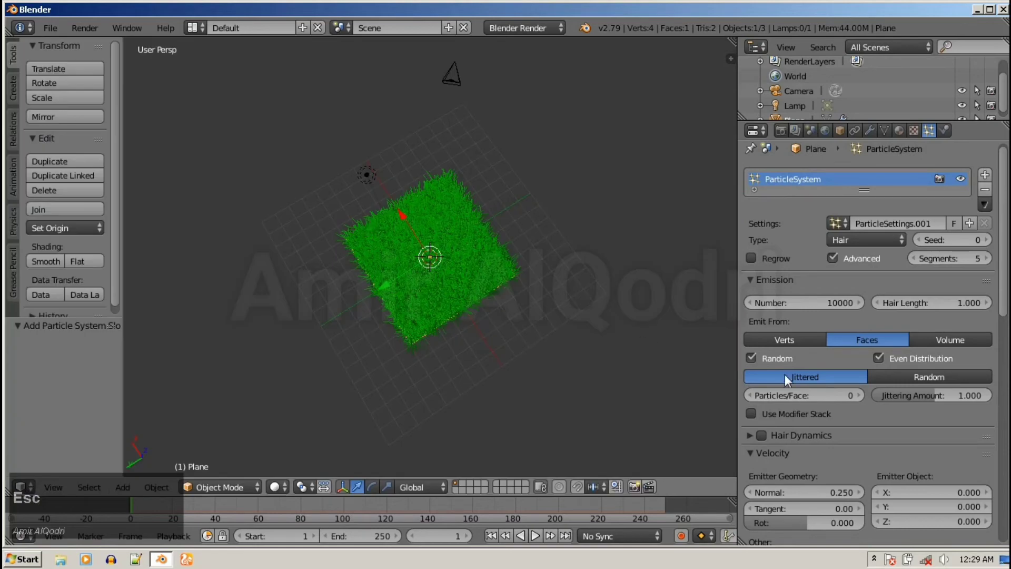
{"action": "scroll", "scroll_direction": "up", "scroll_amount": 3}
{"action": "scroll", "scroll_direction": "down", "scroll_amount": 3}
{"action": "scroll", "scroll_direction": "up", "scroll_amount": 3}
{"action": "scroll", "scroll_direction": "down", "scroll_amount": 3}
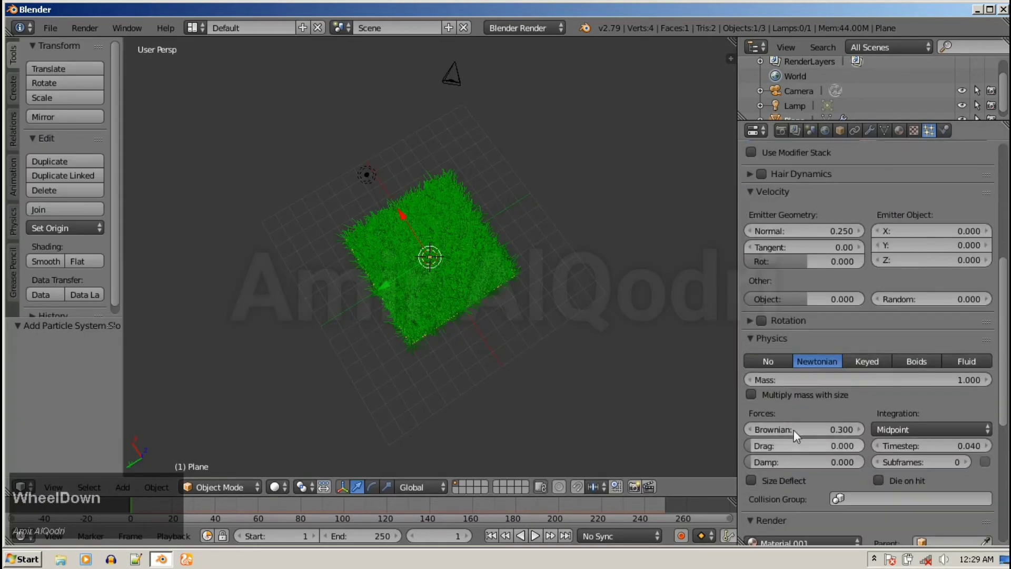
{"action": "scroll", "scroll_direction": "up", "scroll_amount": 3}
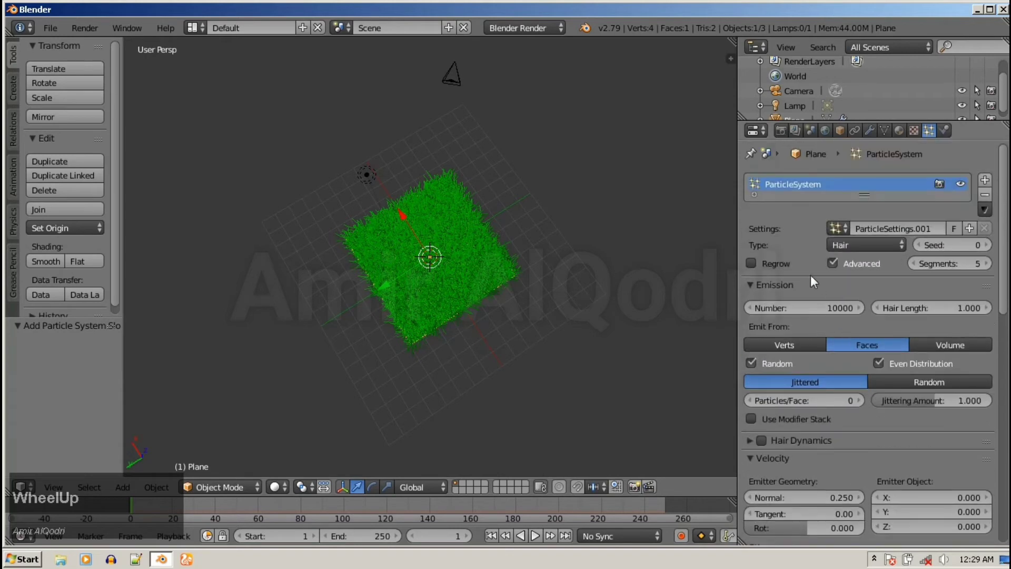
{"action": "left_click", "coordinate": [851, 267]}
{"action": "scroll", "scroll_direction": "up", "scroll_amount": 3}
{"action": "middle_click", "coordinate": [490, 263]}
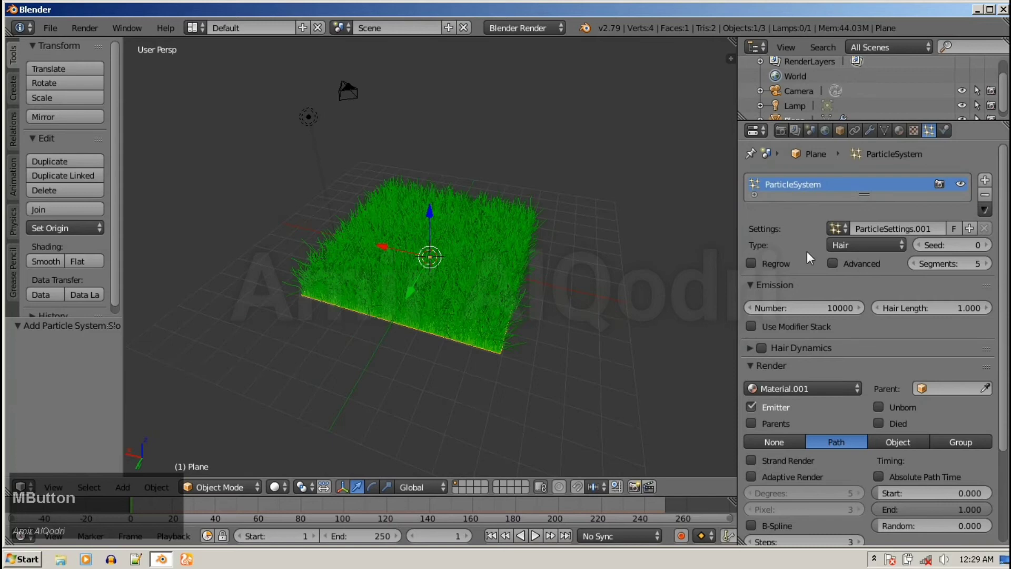
{"action": "left_click", "coordinate": [837, 267]}
{"action": "scroll", "scroll_direction": "down", "scroll_amount": 3}
Step: Set the Brownian force to 0 and render the now straight, upright grass blades
{"action": "left_click", "coordinate": [846, 434]}
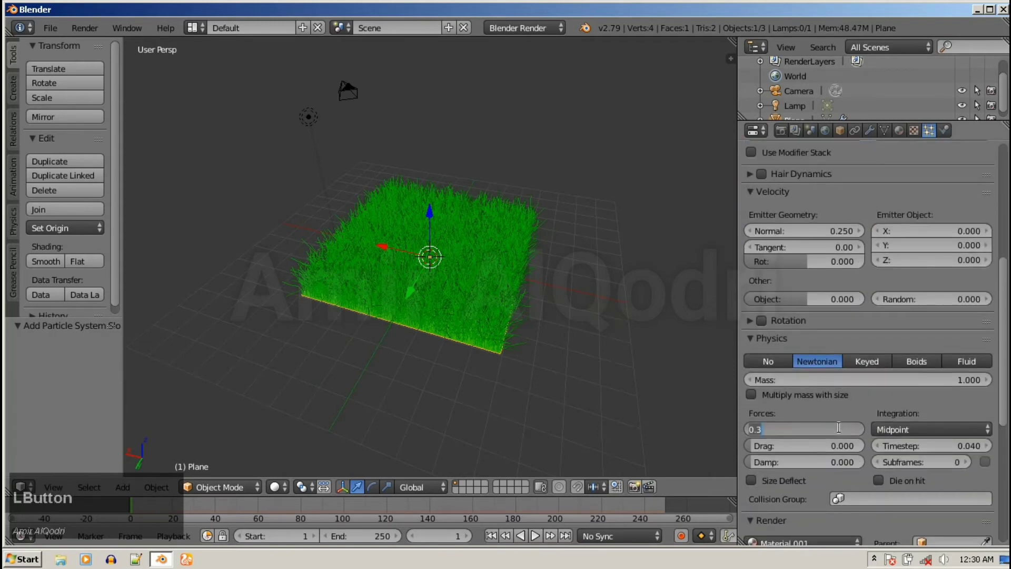
{"action": "key", "text": "0"}
{"action": "key", "text": "Return"}
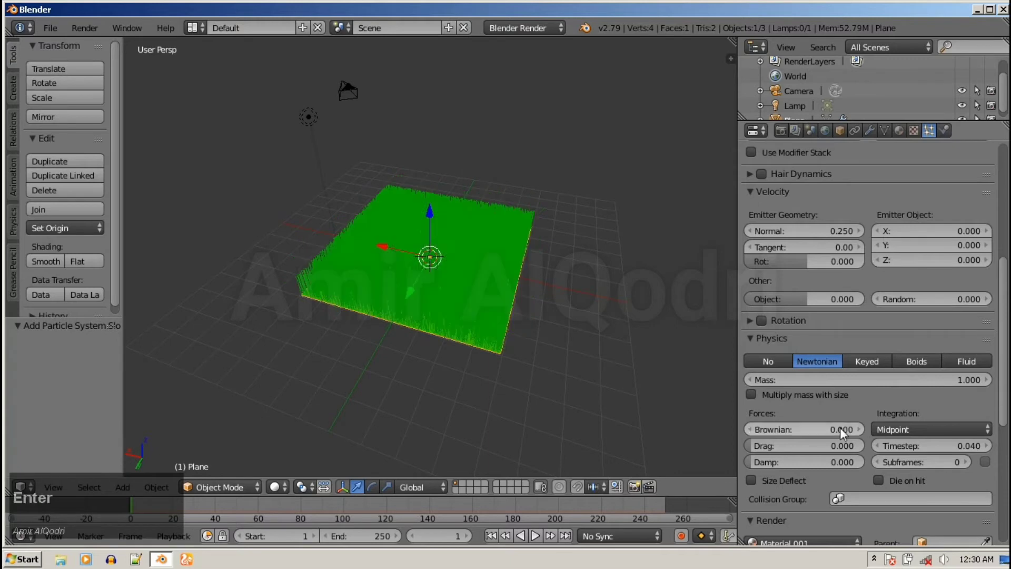
{"action": "scroll", "scroll_direction": "up", "scroll_amount": 3}
{"action": "key", "text": "F12"}
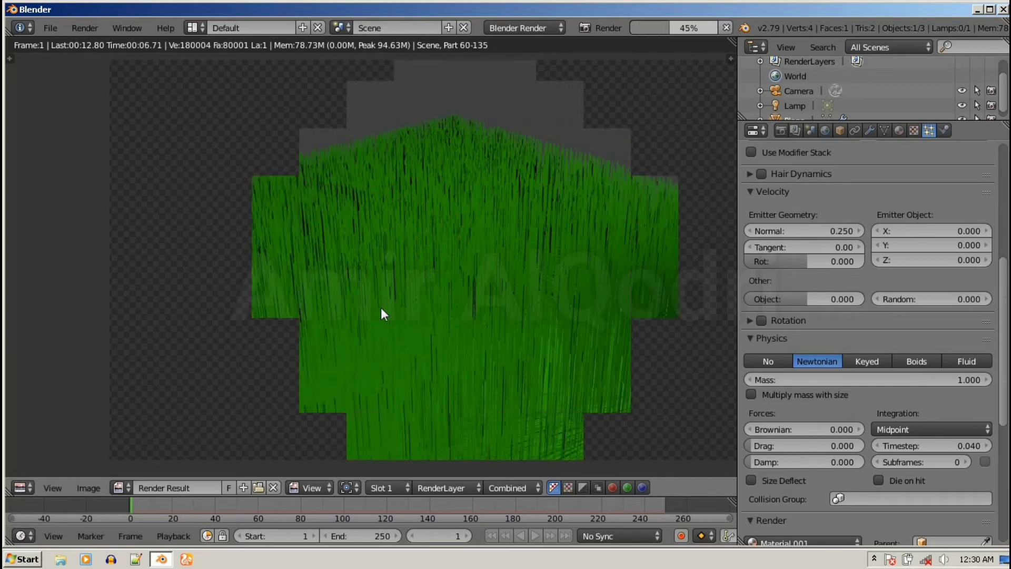
{"action": "key", "text": "Escape"}
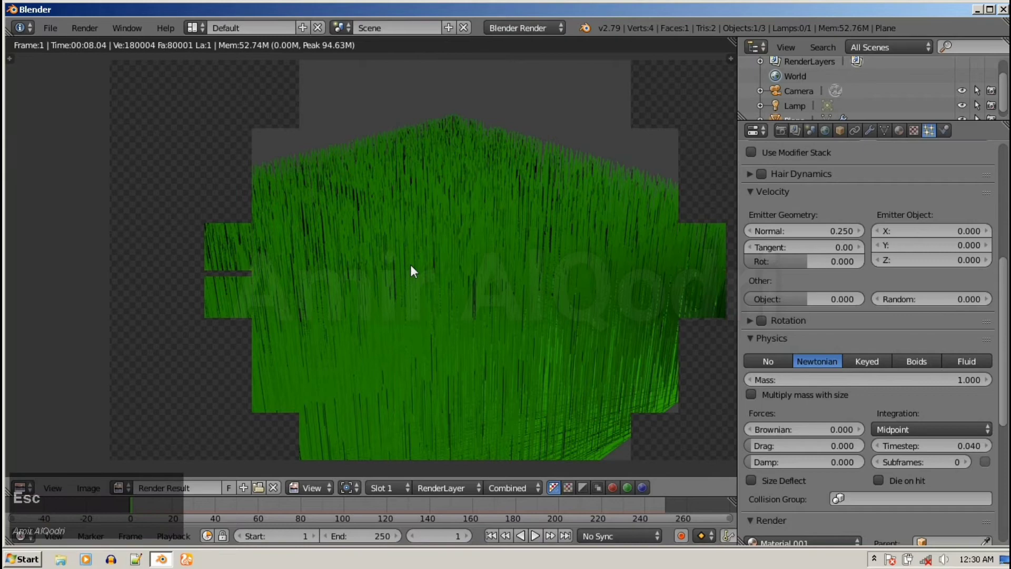
Step: Restore the Brownian force to 0.3 so the viewport grass is scattered and wavy again
{"action": "left_click", "coordinate": [852, 432]}
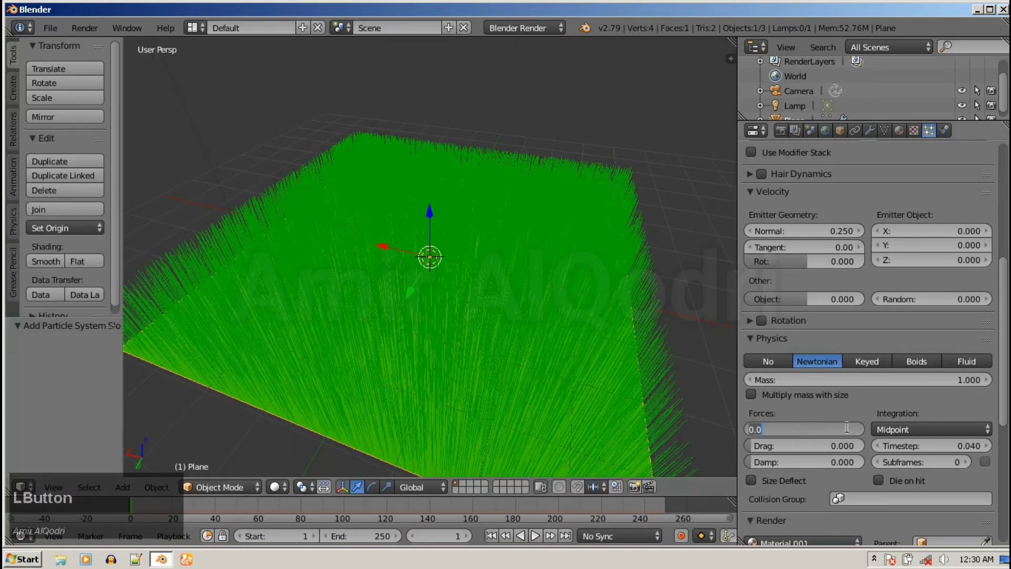
{"action": "type", "text": "0"}
{"action": "key", "text": "Return"}
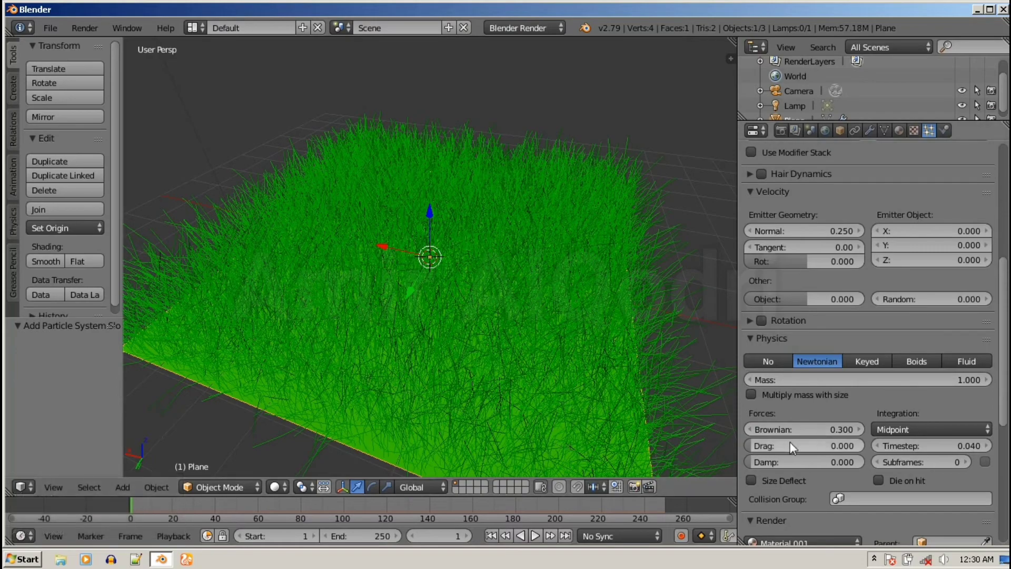
{"action": "middle_click", "coordinate": [479, 168]}
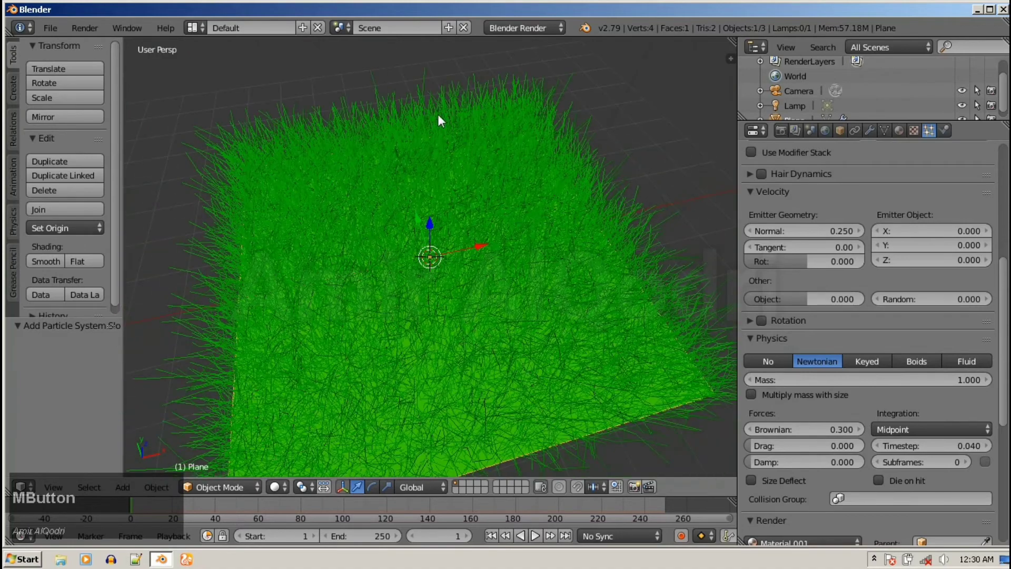
Step: Choose Cycles Render as the scene's render engine from the header dropdown
{"action": "left_click", "coordinate": [529, 36]}
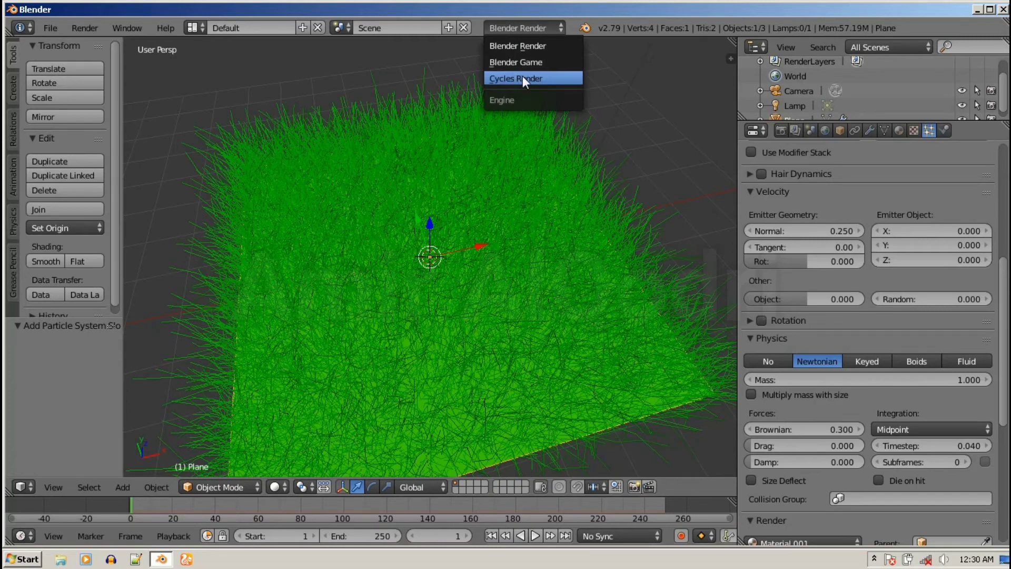
{"action": "left_click", "coordinate": [527, 82]}
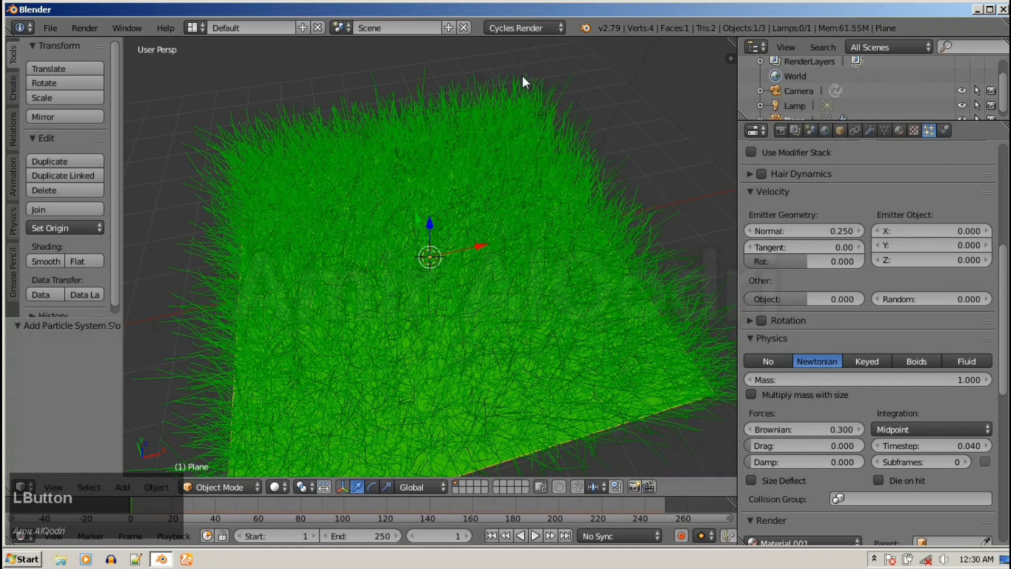
Step: Render the grass with Cycles and watch the path-tracing tiles progress
{"action": "key", "text": "F12"}
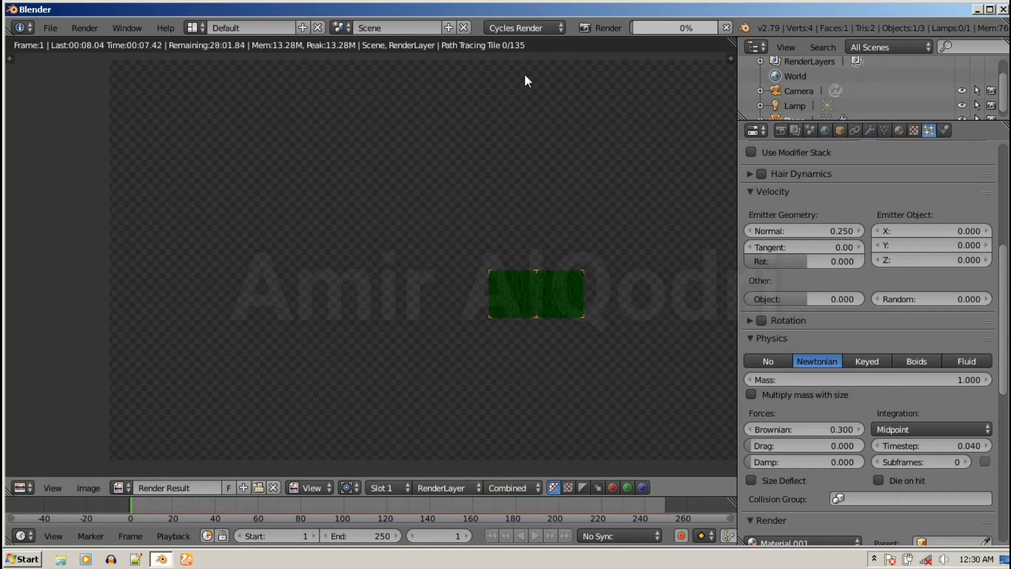
{"action": "scroll", "scroll_direction": "down", "scroll_amount": 3}
{"action": "scroll", "scroll_direction": "up", "scroll_amount": 3}
{"action": "middle_click", "coordinate": [482, 289]}
{"action": "scroll", "scroll_direction": "down", "scroll_amount": 3}
{"action": "scroll", "scroll_direction": "up", "scroll_amount": 3}
{"action": "scroll", "scroll_direction": "down", "scroll_amount": 3}
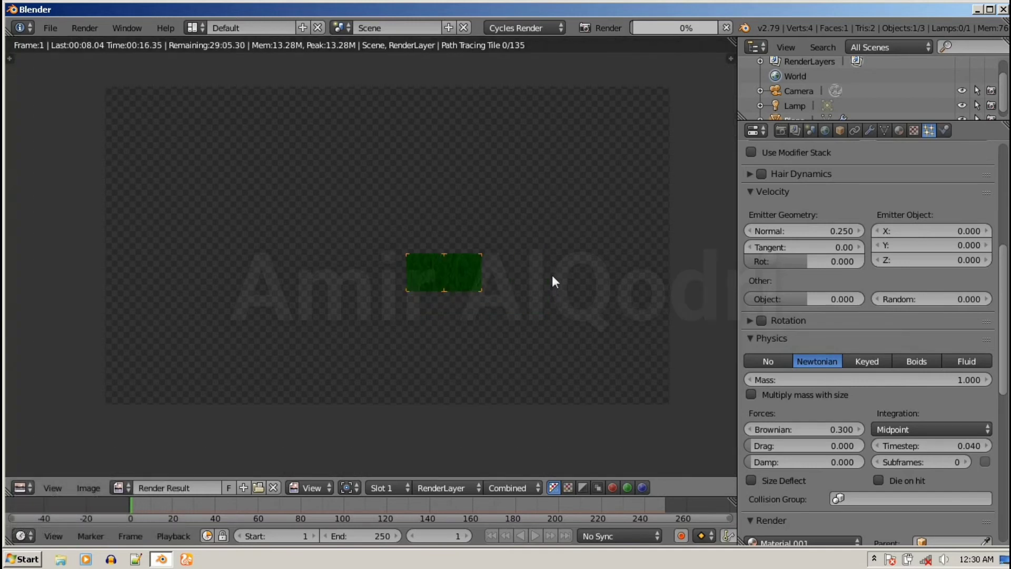
Step: Cancel the Cycles render and orbit to a low side view of the messy grass
{"action": "key", "text": "Escape"}
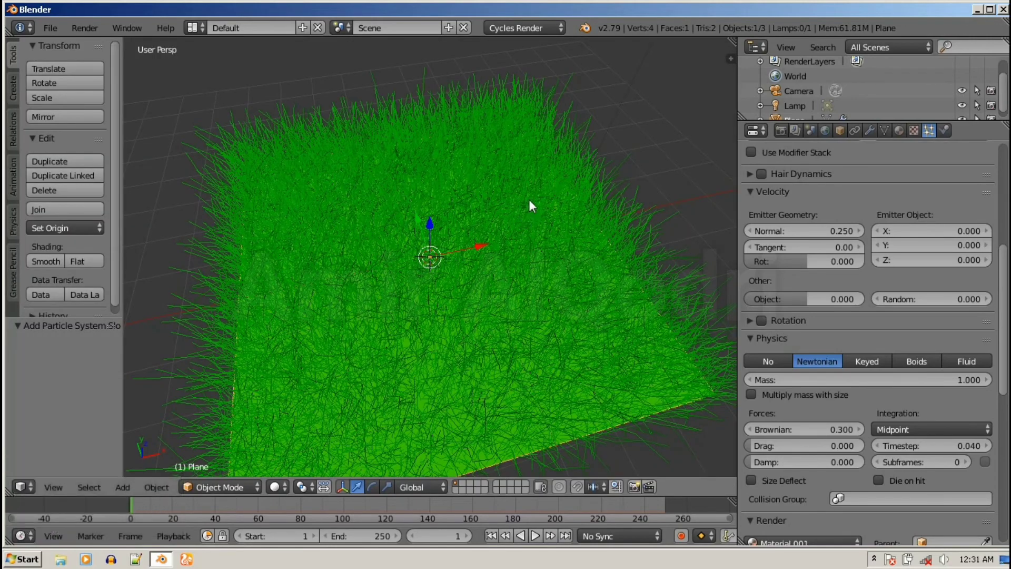
{"action": "left_click", "coordinate": [563, 34]}
{"action": "middle_click", "coordinate": [487, 188]}
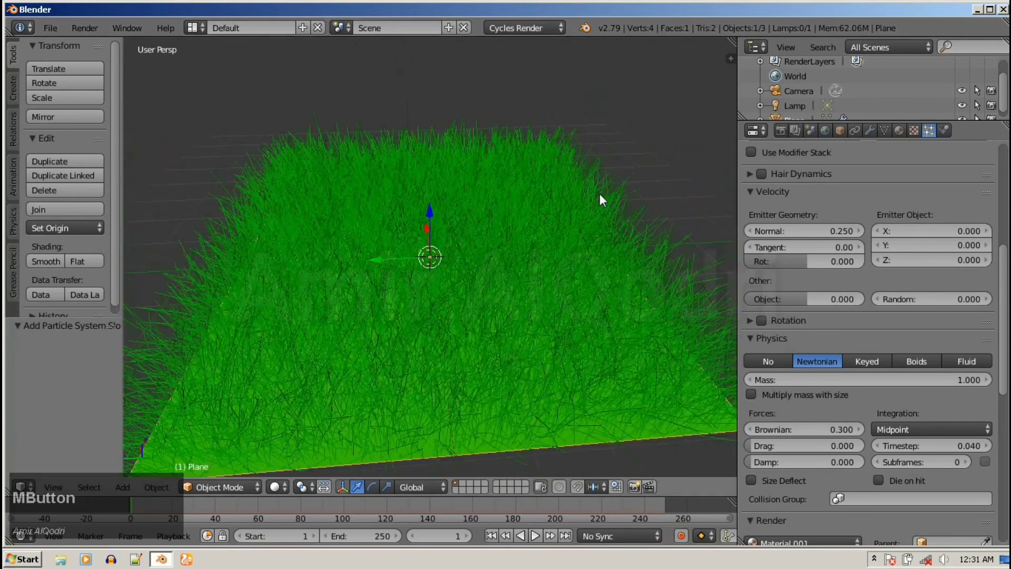
{"action": "scroll", "scroll_direction": "up", "scroll_amount": 3}
{"action": "scroll", "scroll_direction": "down", "scroll_amount": 3}
{"action": "scroll", "scroll_direction": "up", "scroll_amount": 3}
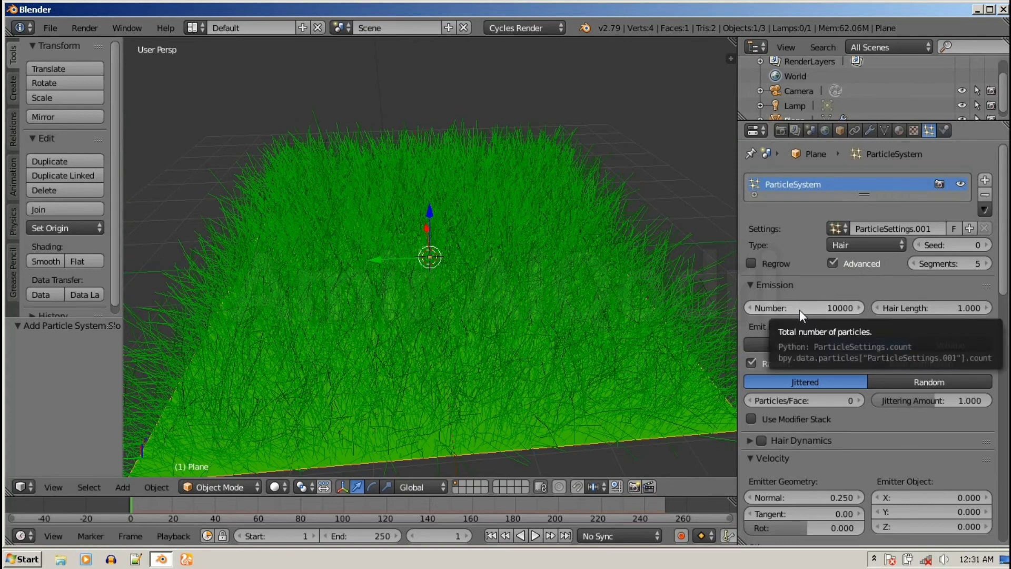
{"action": "left_click", "coordinate": [805, 317]}
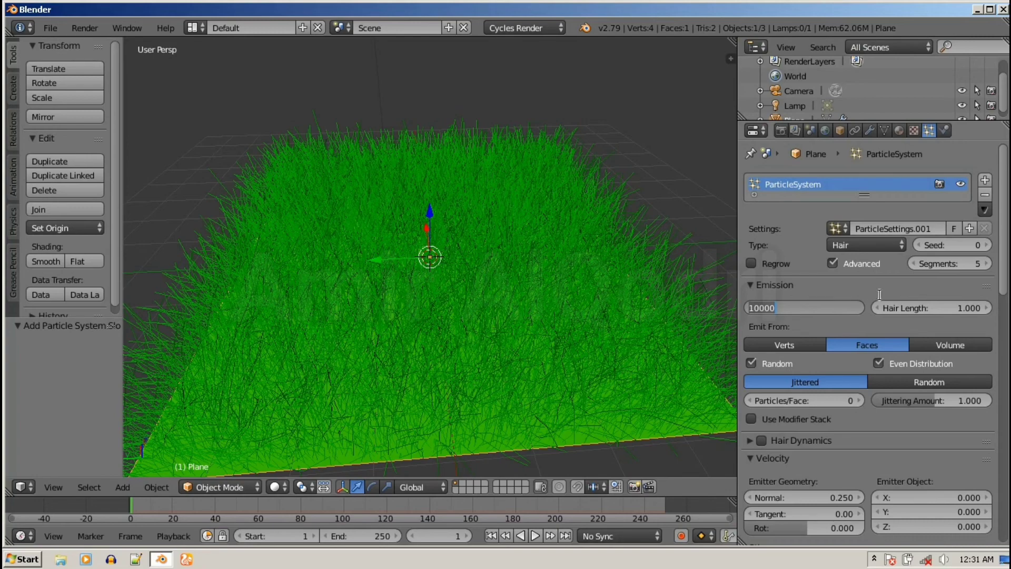
{"action": "left_click", "coordinate": [995, 274]}
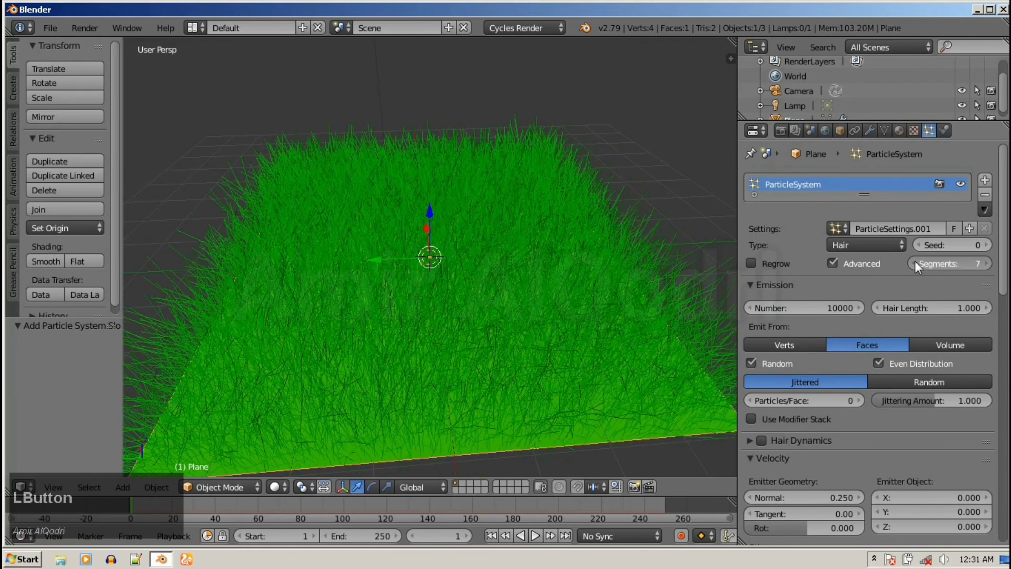
{"action": "middle_click", "coordinate": [625, 287]}
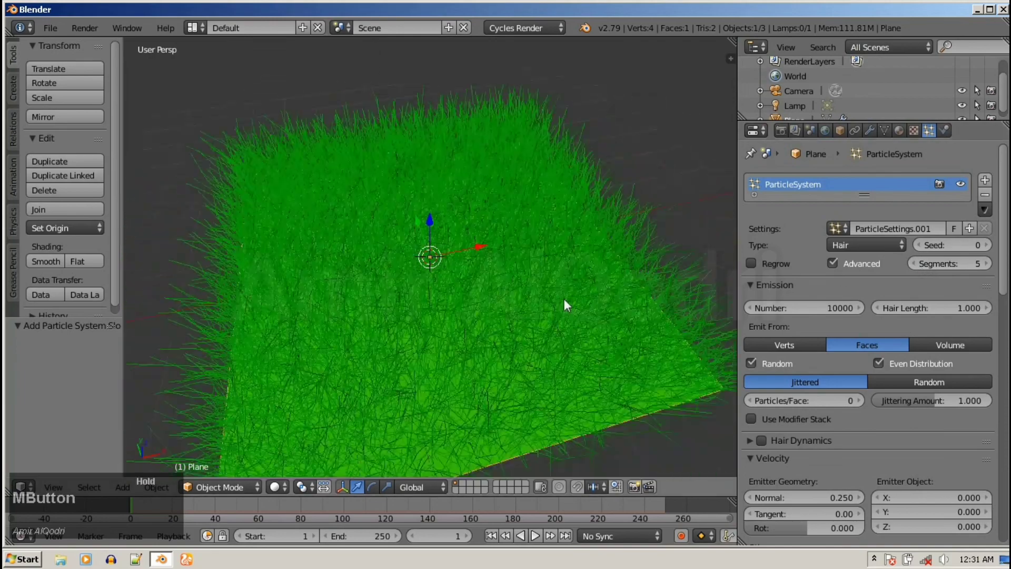